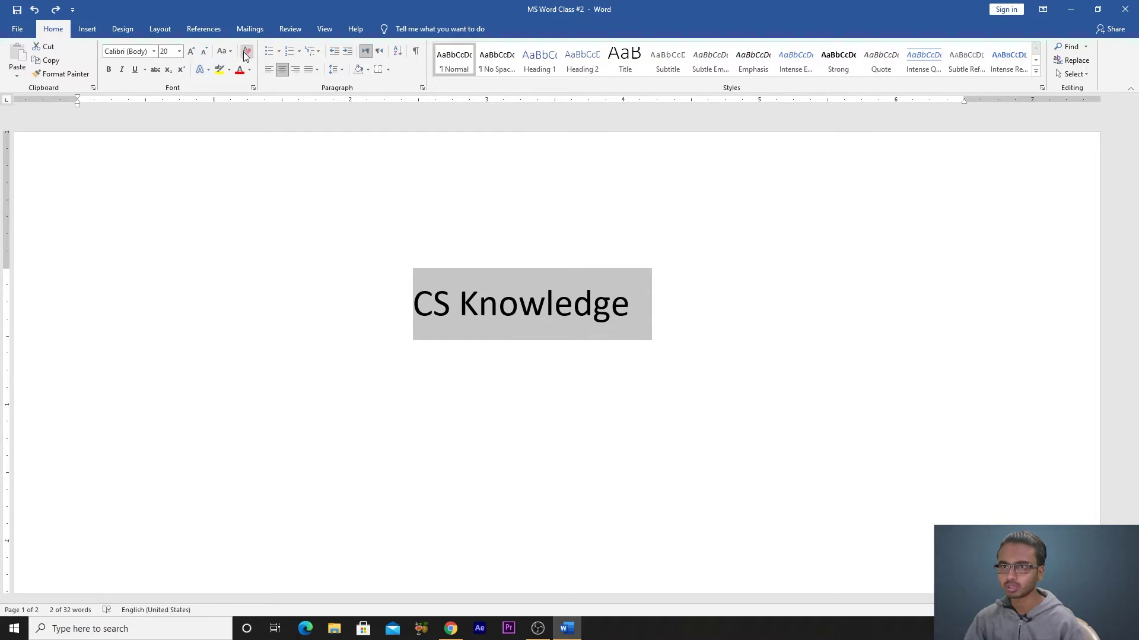
# Step: Centre the selected CS Knowledge heading on the page and deselect it
pyautogui.moveTo(246, 56); pyautogui.dragTo(279, 67)
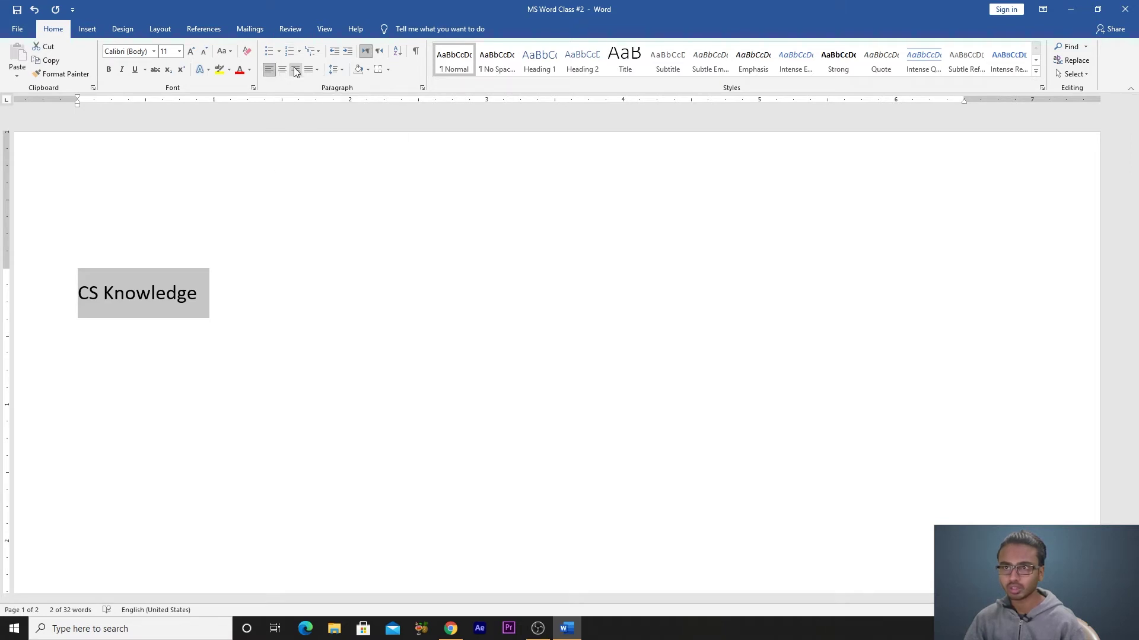
pyautogui.click(286, 73)
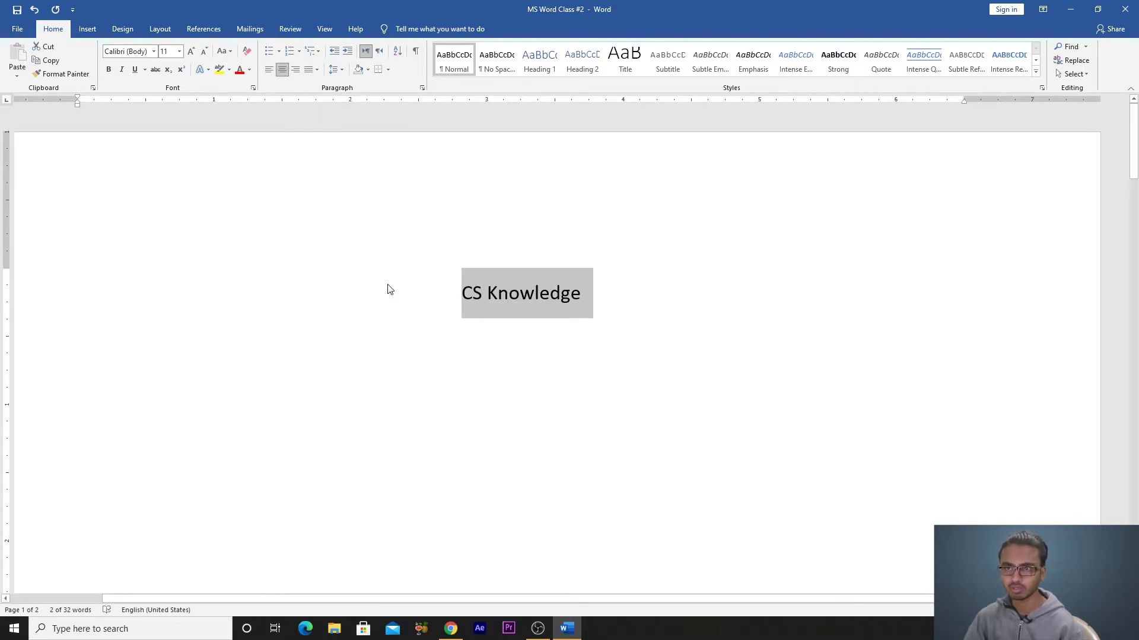
pyautogui.click(463, 299)
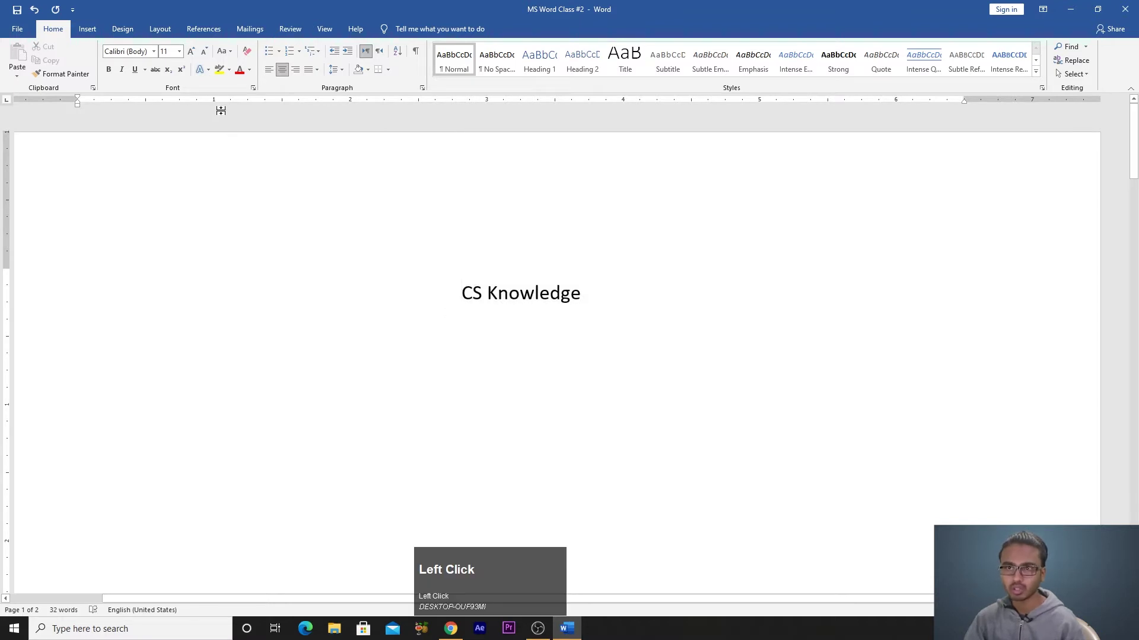
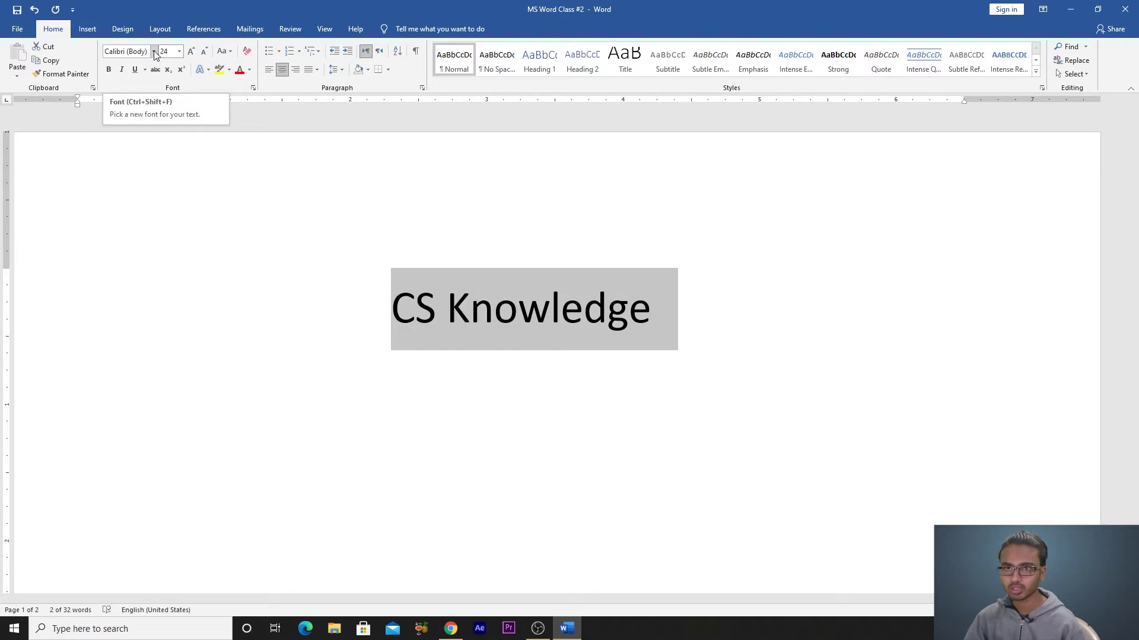
# Step: Browse the font list, live-previewing display typefaces such as Gloucester on the heading
pyautogui.click(161, 57)
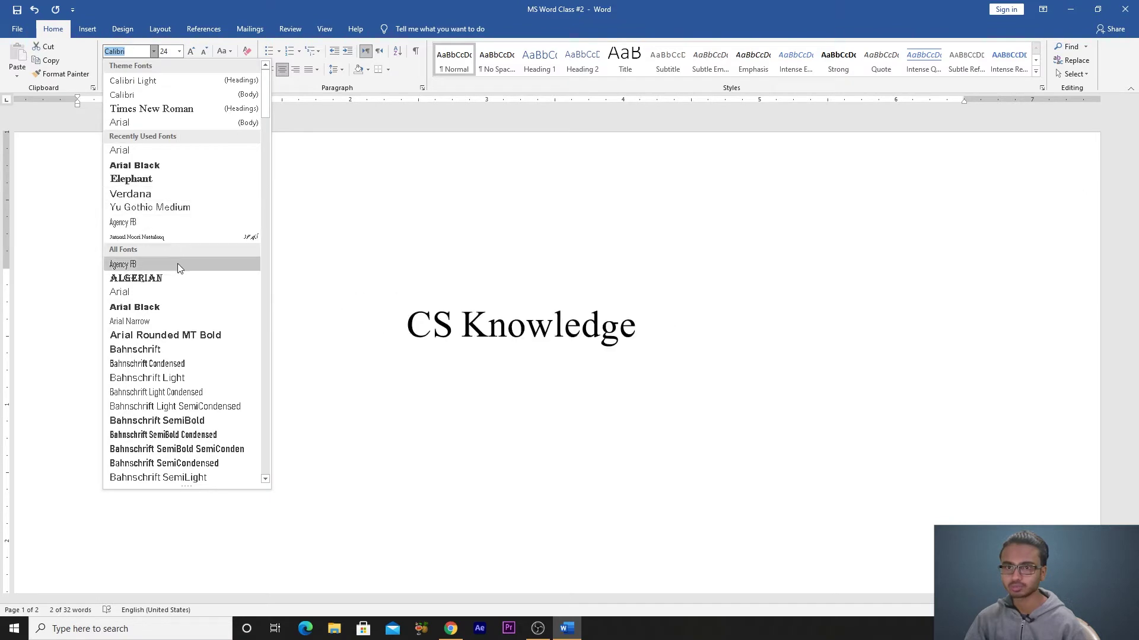
pyautogui.scroll(-3)
pyautogui.moveTo(271, 126); pyautogui.dragTo(222, 325)
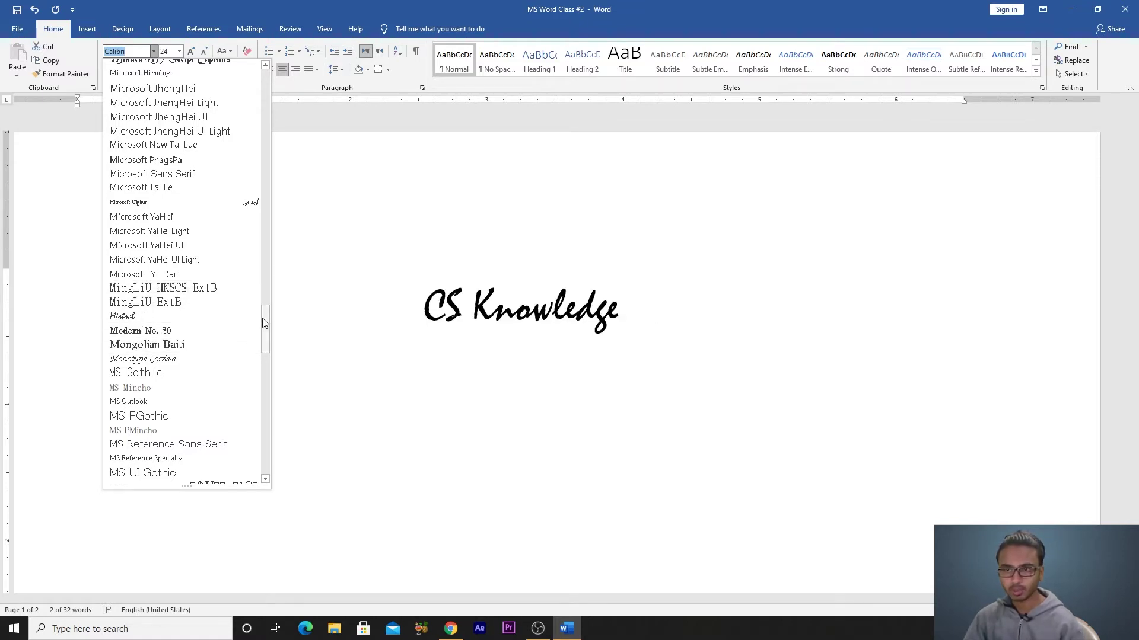
pyautogui.moveTo(272, 318); pyautogui.dragTo(196, 336)
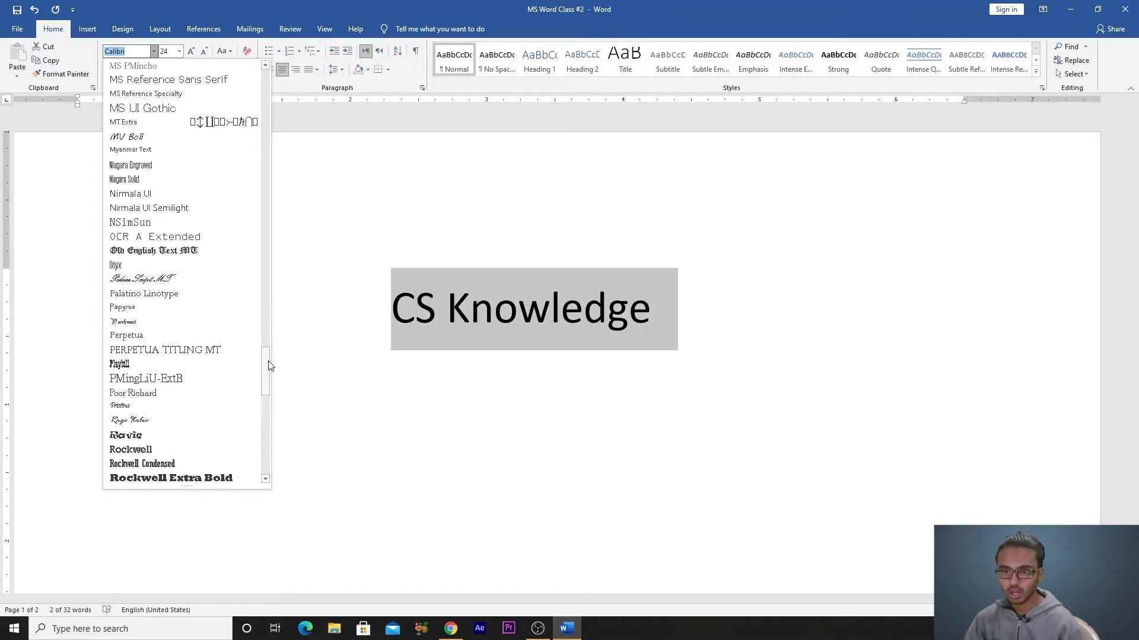
pyautogui.moveTo(270, 365); pyautogui.dragTo(273, 427)
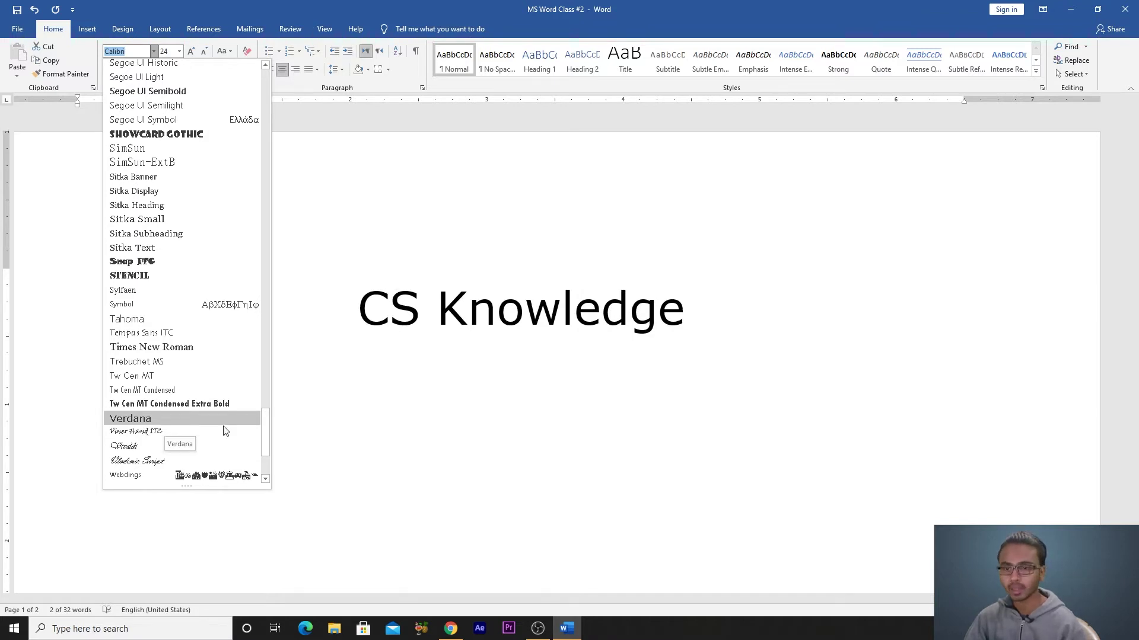
pyautogui.moveTo(269, 427); pyautogui.dragTo(264, 447)
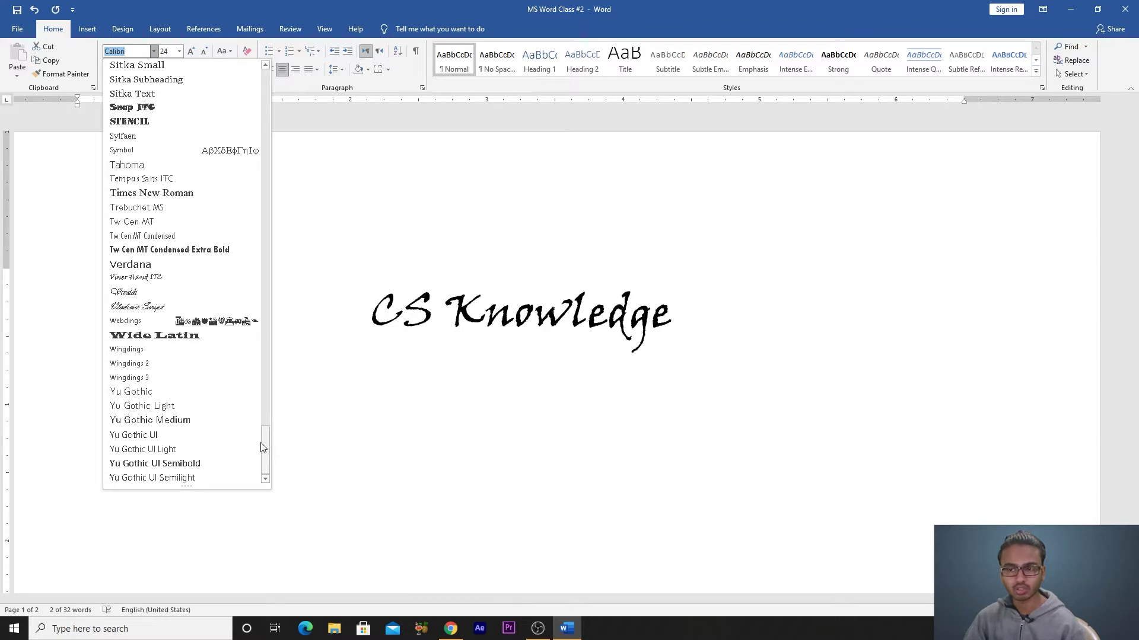
pyautogui.moveTo(267, 455); pyautogui.dragTo(269, 107)
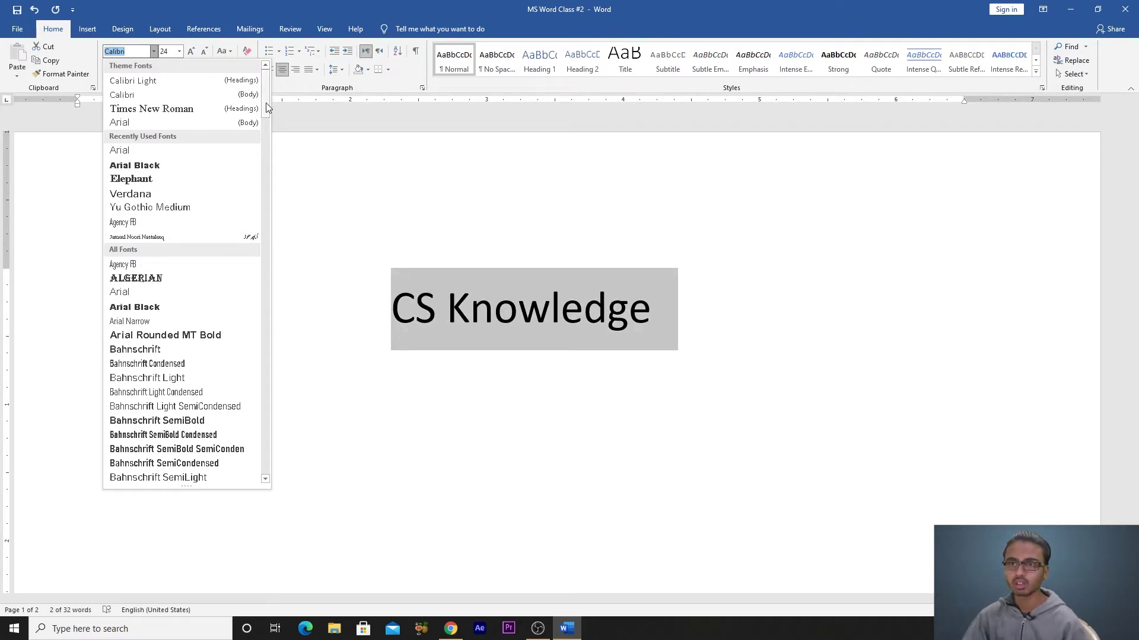
pyautogui.moveTo(270, 95); pyautogui.dragTo(174, 301)
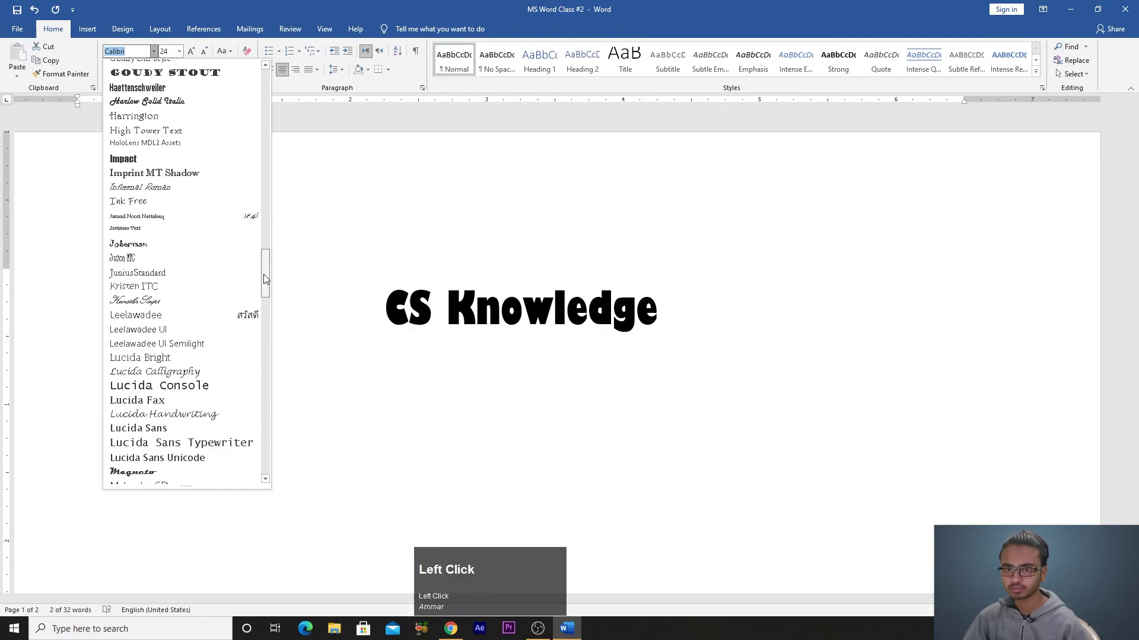
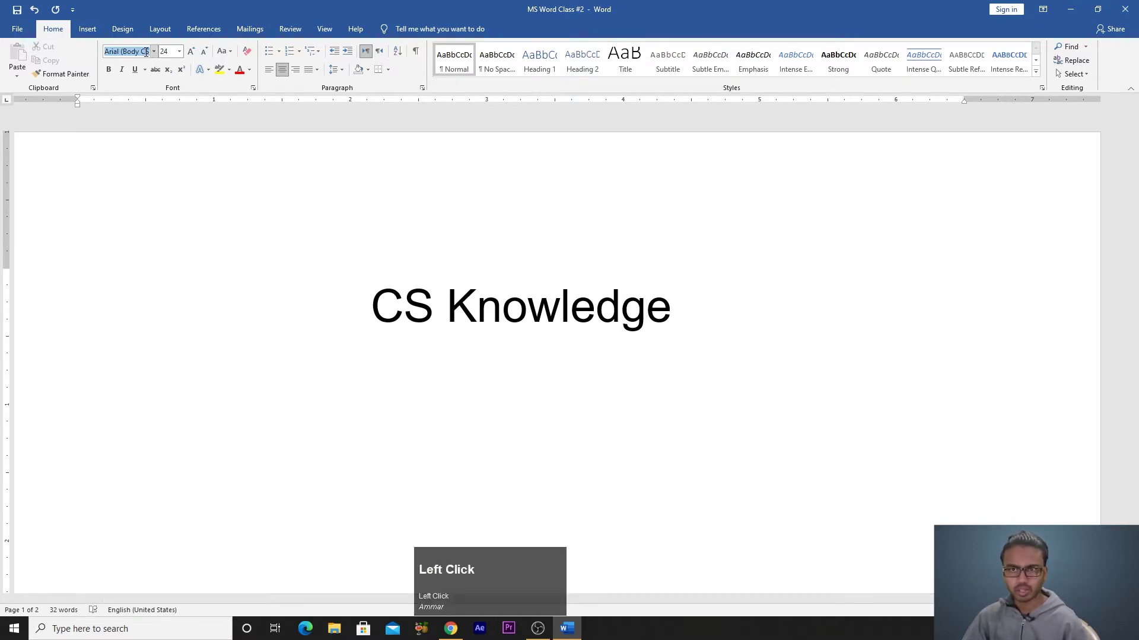
# Step: Enter 'ver' in the Font name box to pick Verdana for the heading
pyautogui.write('ver')
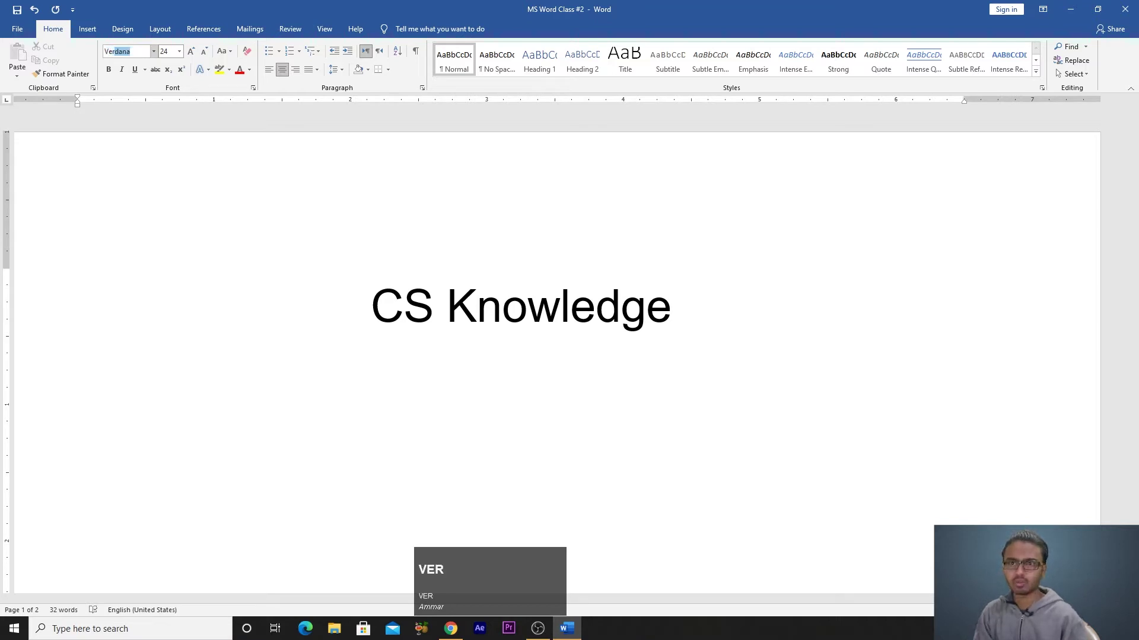
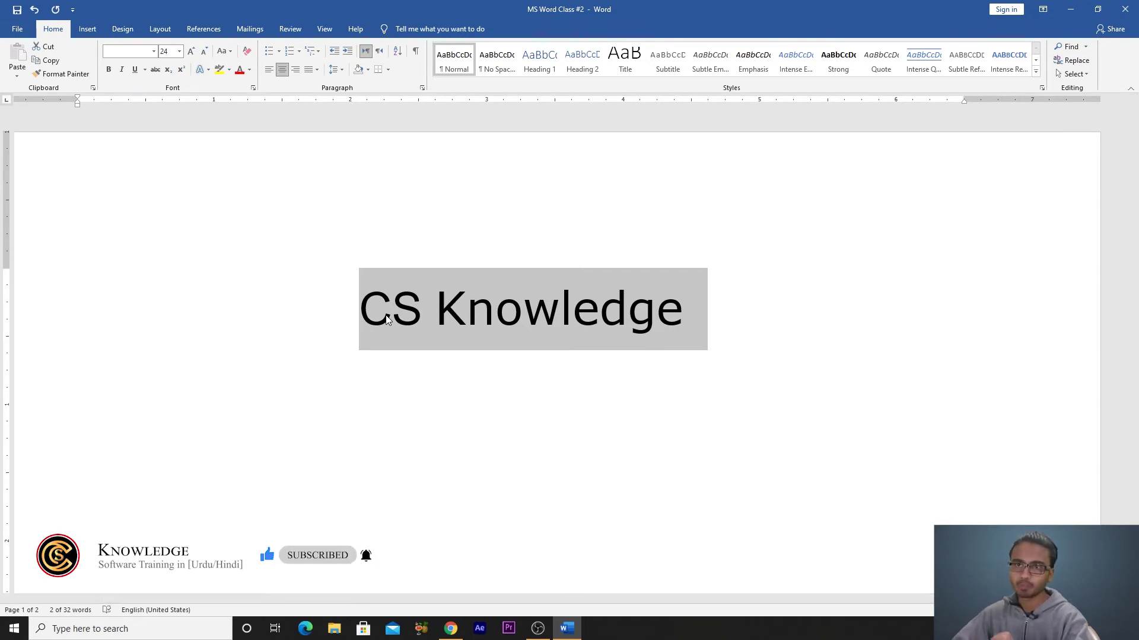
pyautogui.click(182, 56)
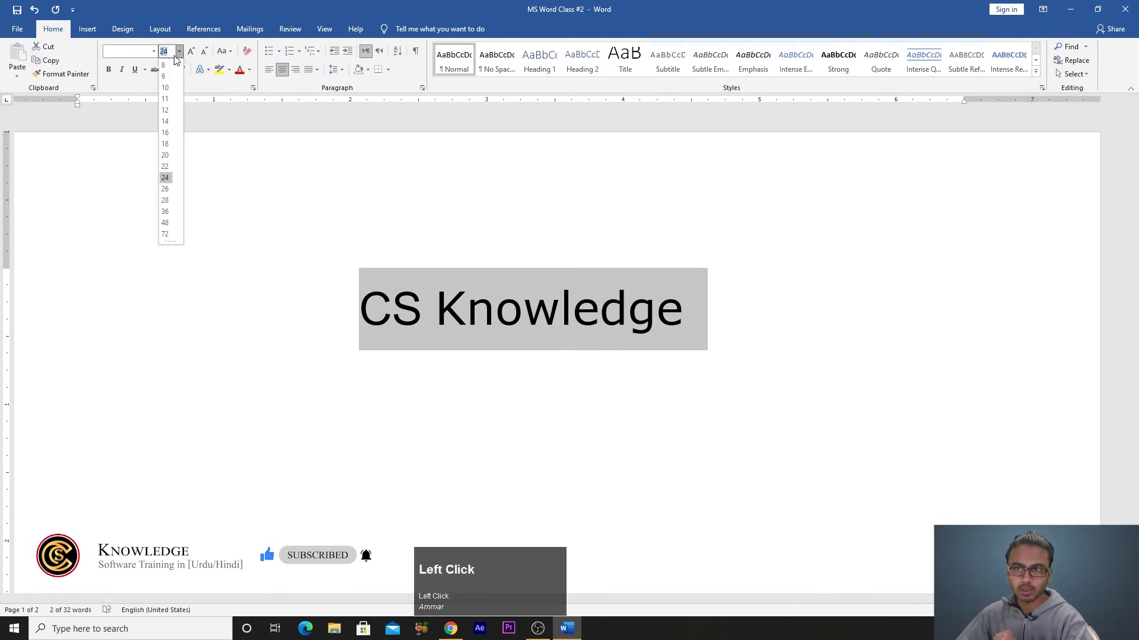
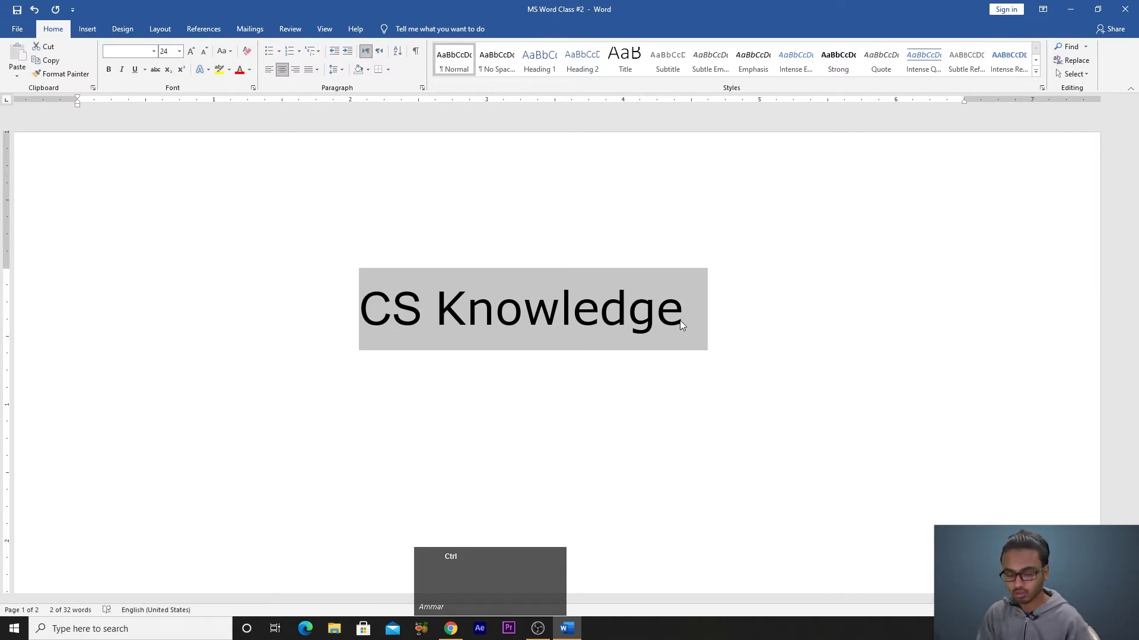
# Step: Step the heading through sizes 36, 32, 26, 35 and 40 with the grow/shrink shortcuts
pyautogui.press('ctrl+]')
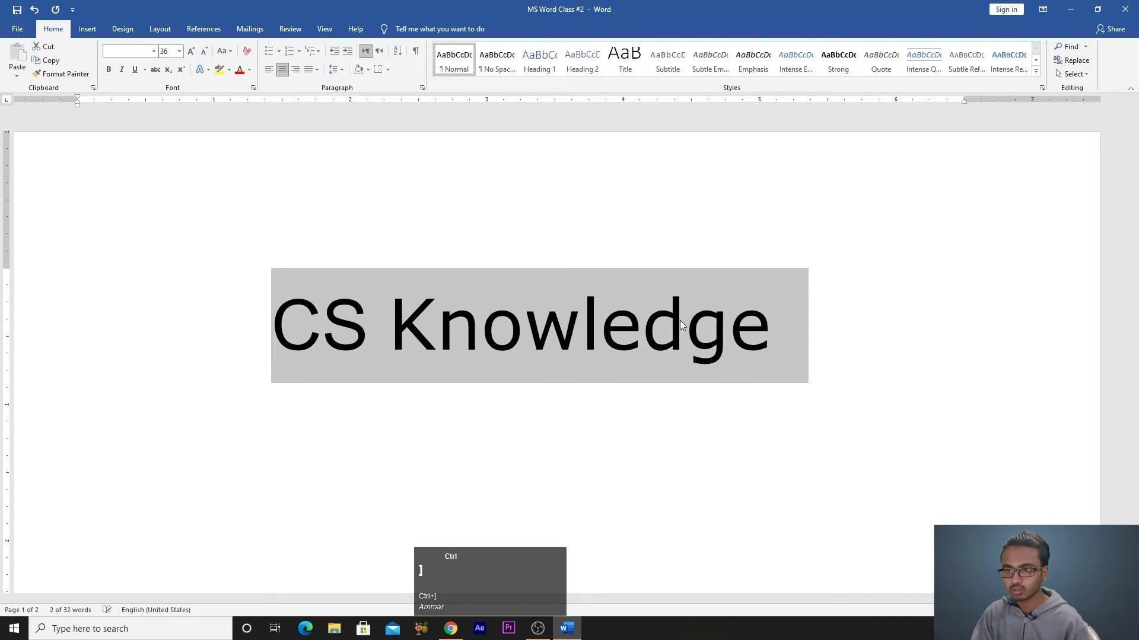
pyautogui.press('ctrl+[')
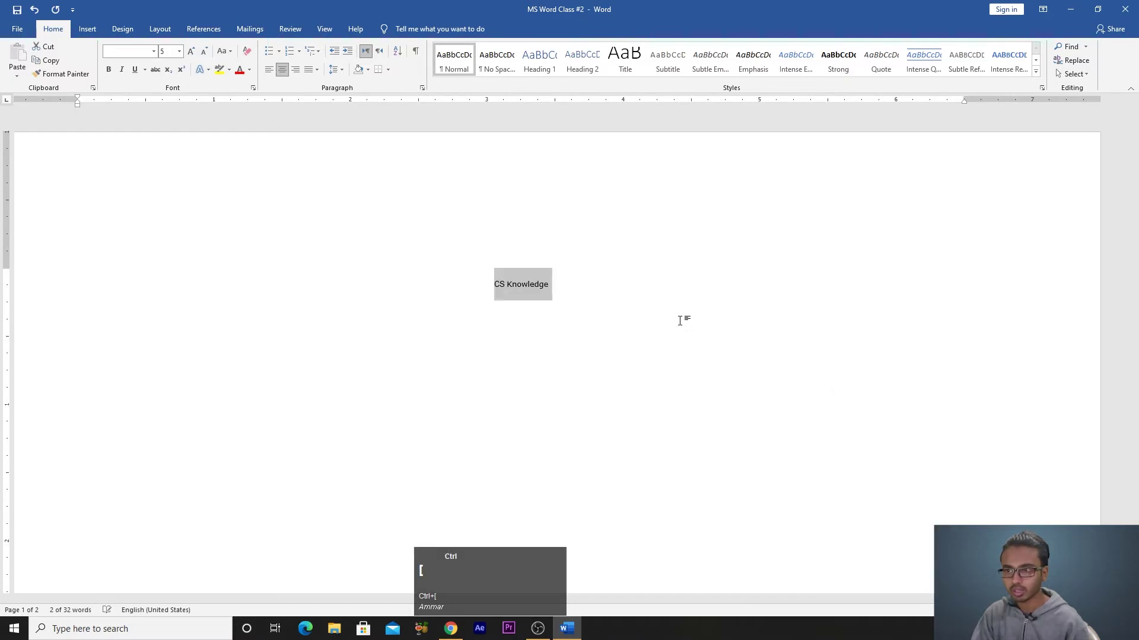
pyautogui.press('ctrl+]')
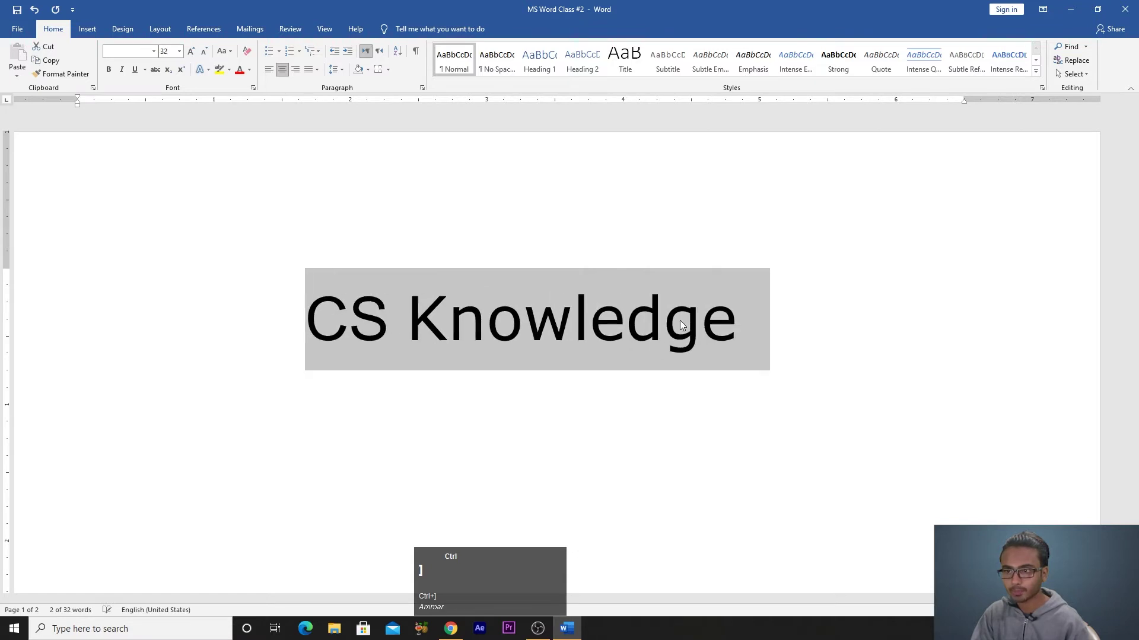
pyautogui.press('ctrl+[')
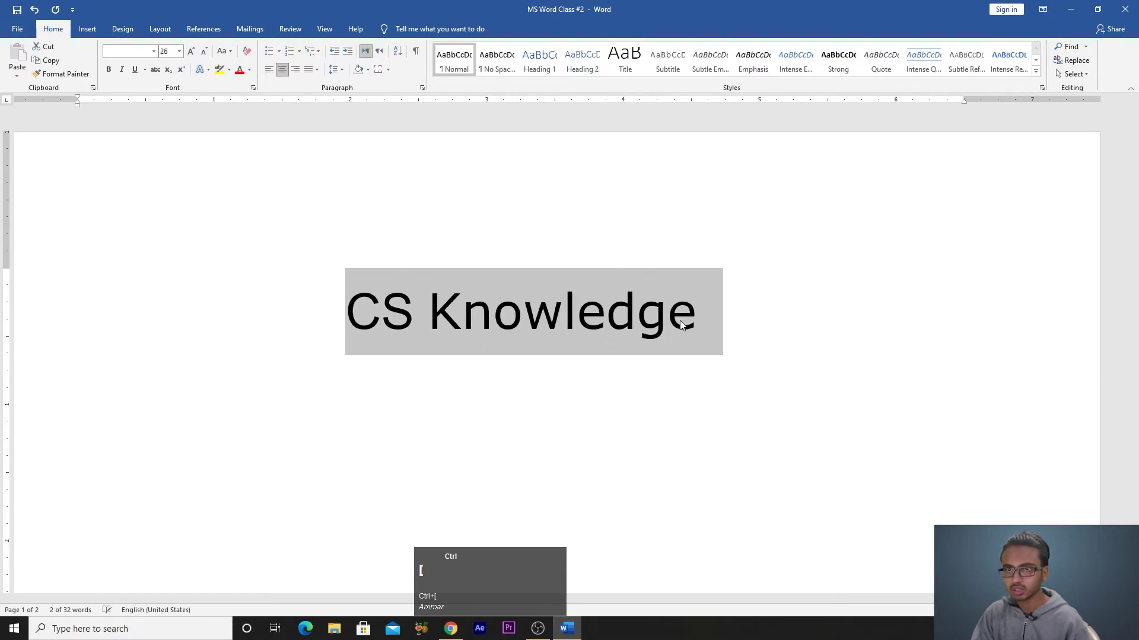
pyautogui.press('ctrl+]')
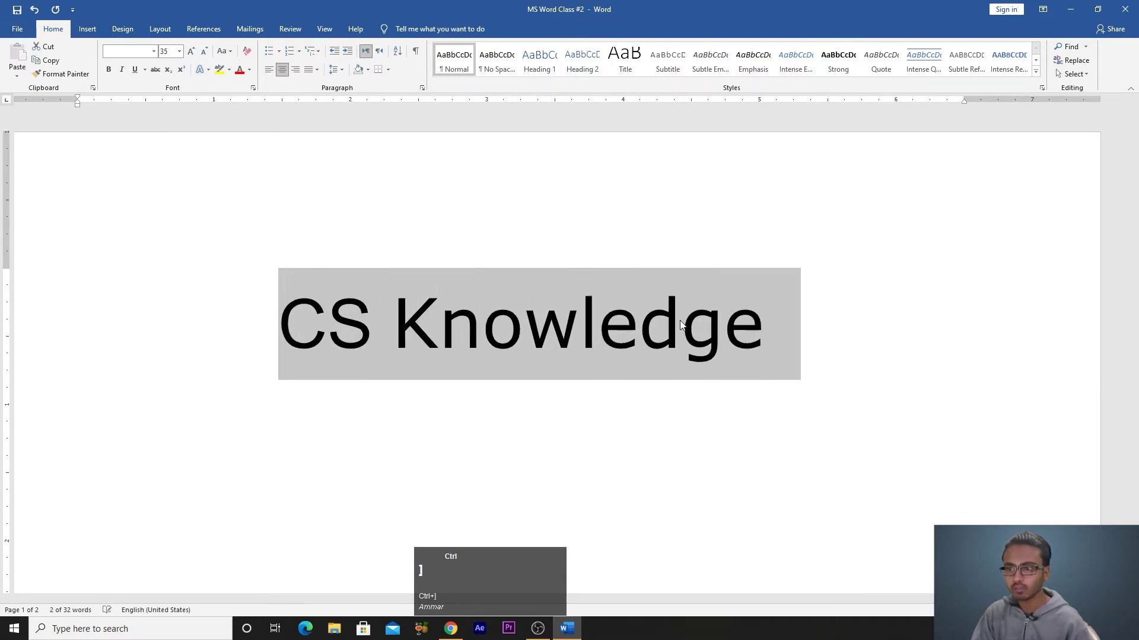
pyautogui.press('ctrl+[')
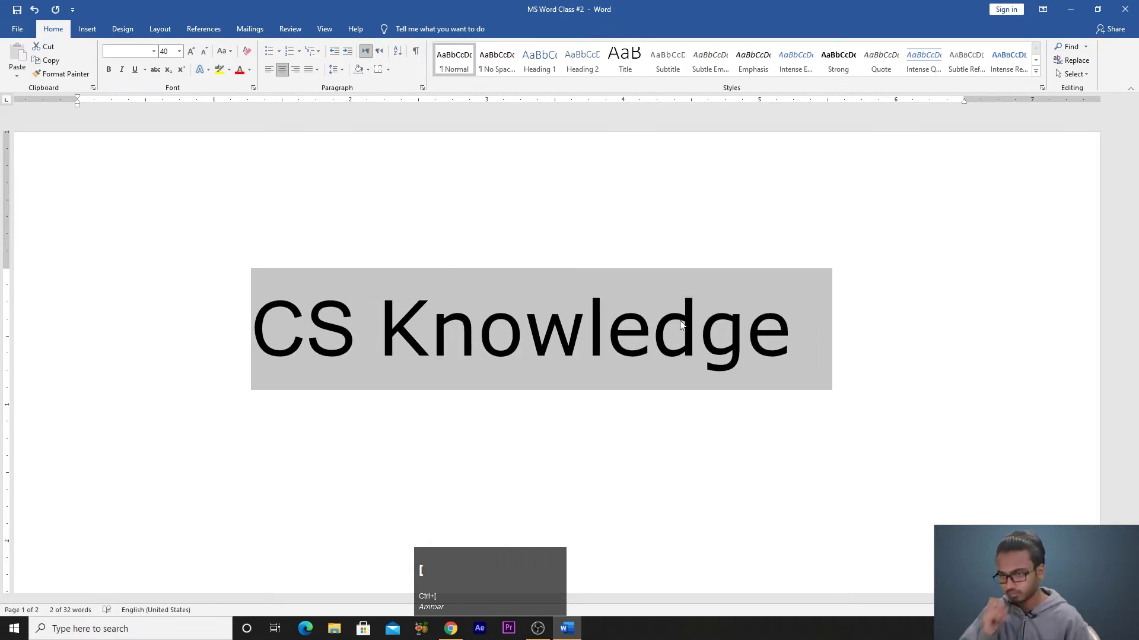
pyautogui.click(281, 337)
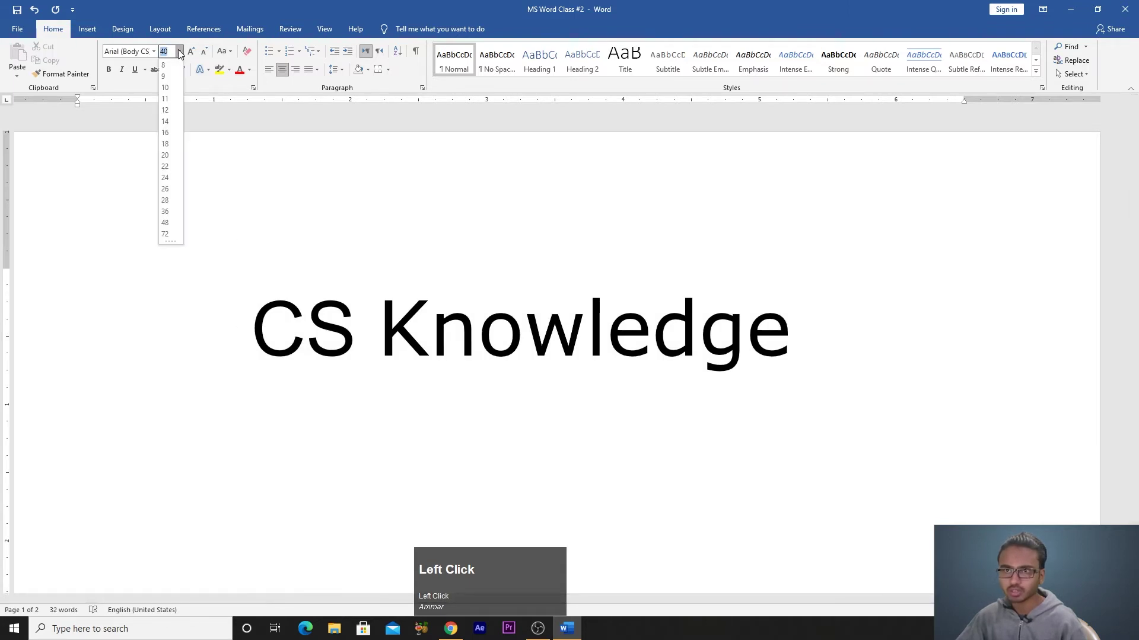
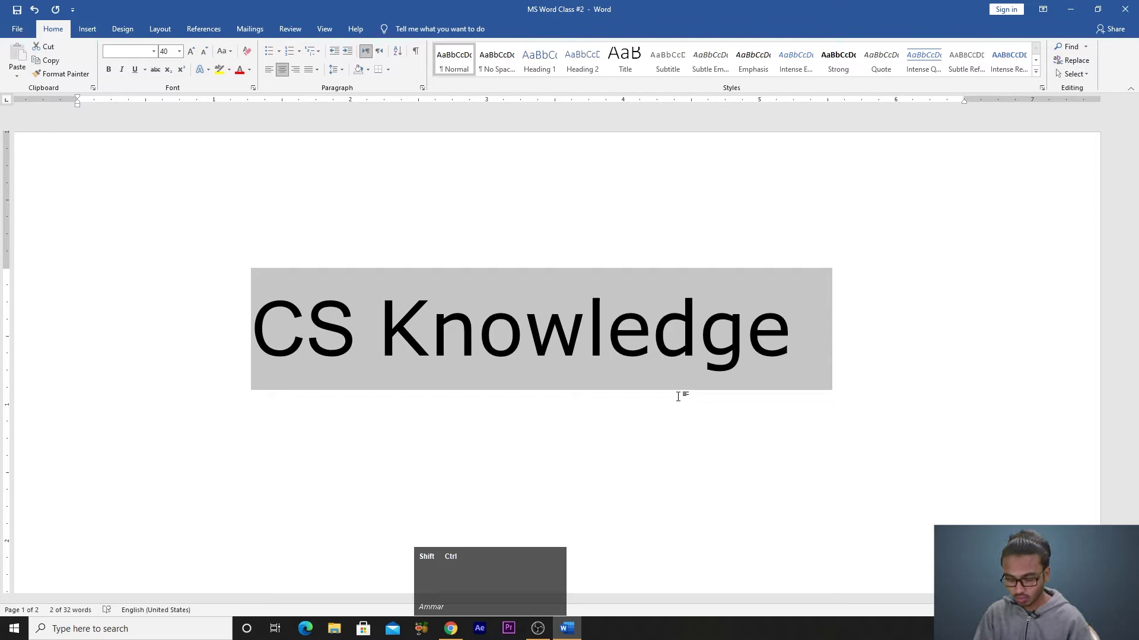
# Step: Jump the heading between much larger and smaller sizes, settling on a moderate size
pyautogui.press('ctrl+shift+.')
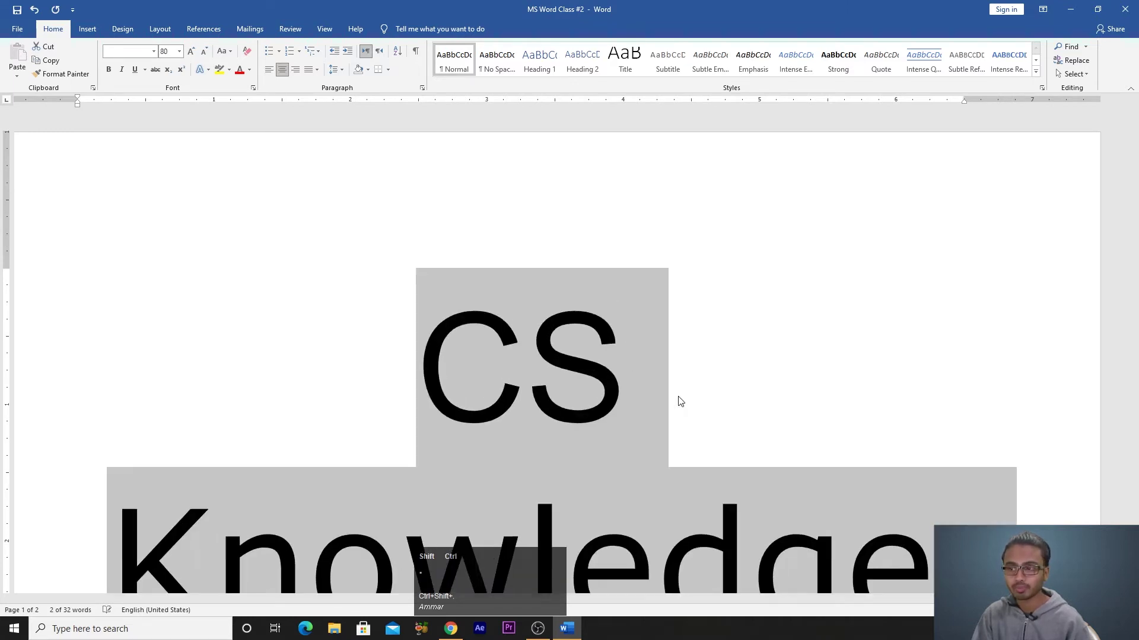
pyautogui.press('ctrl+shift+,')
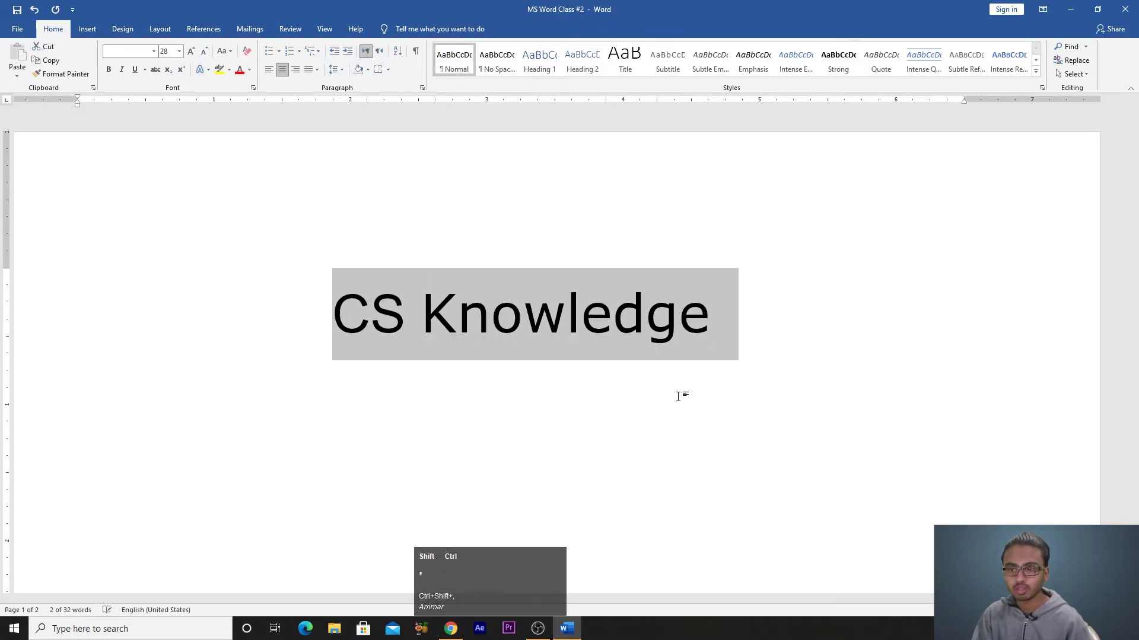
pyautogui.press('ctrl+shift+.')
pyautogui.press('ctrl+shift+,')
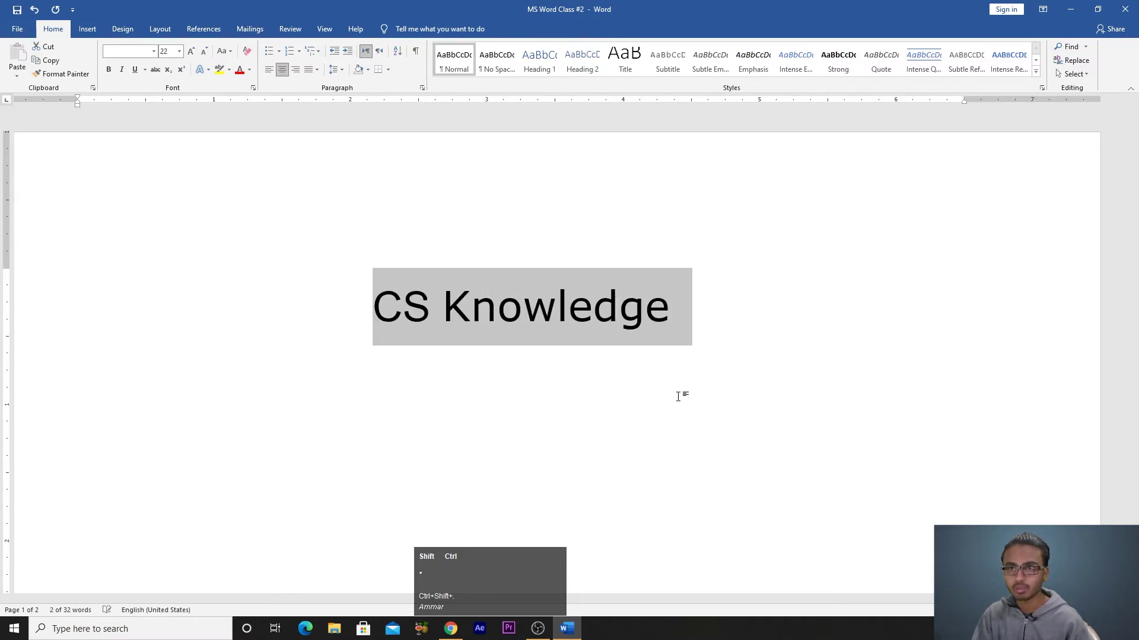
pyautogui.press('ctrl+shift+.')
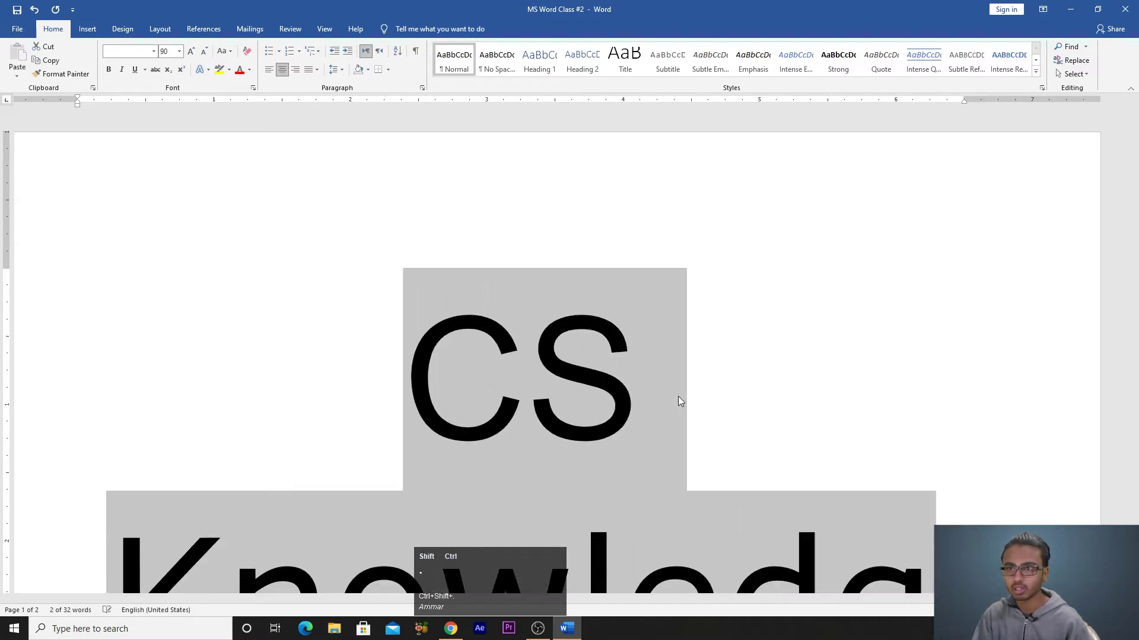
pyautogui.press('ctrl+shift+,')
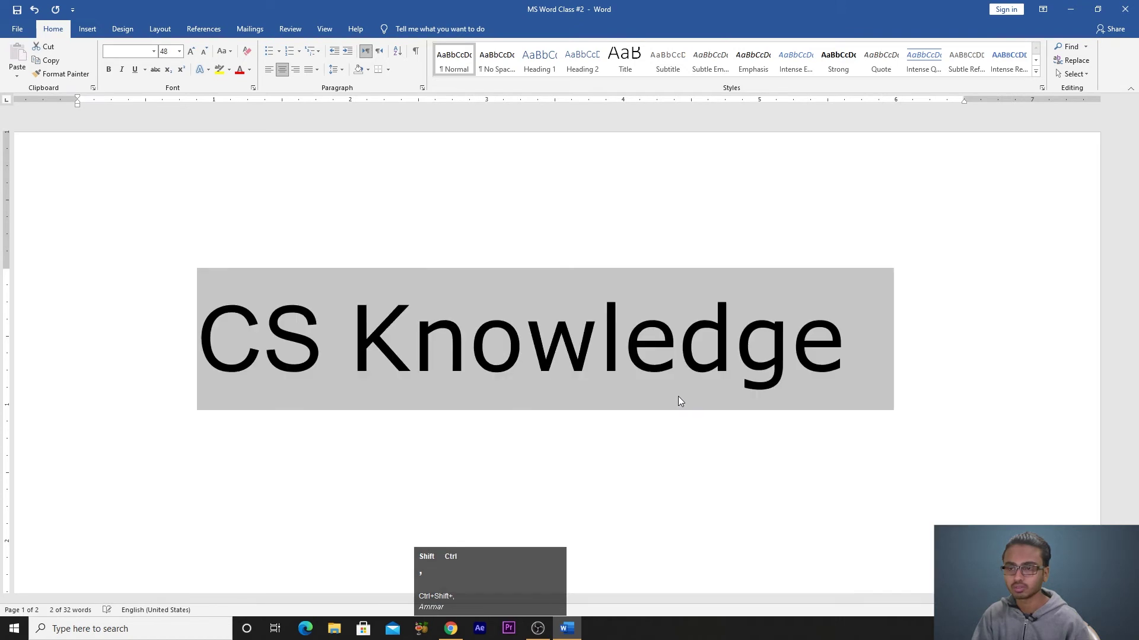
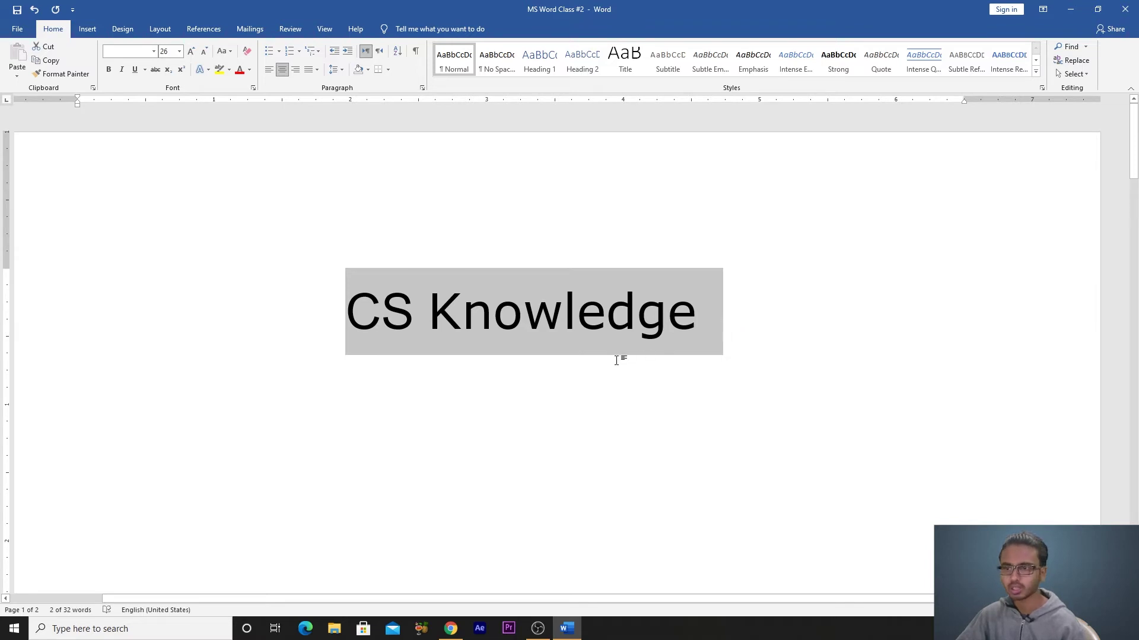
# Step: Toggle bold on the CS Knowledge heading repeatedly, leaving it bold
pyautogui.click(112, 70)
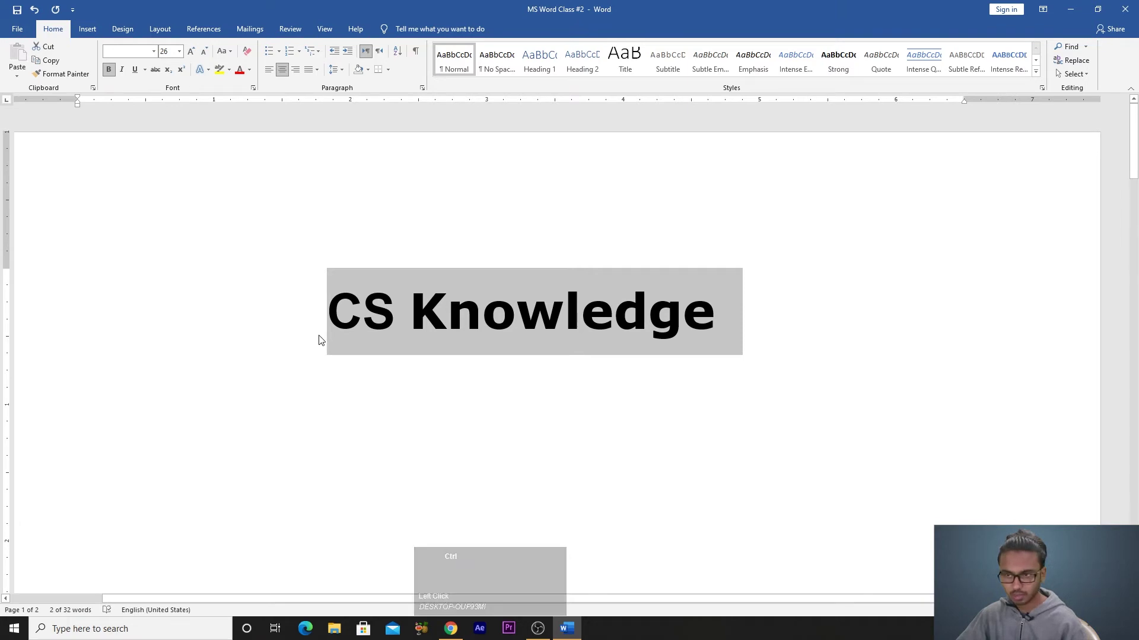
pyautogui.press('ctrl+z')
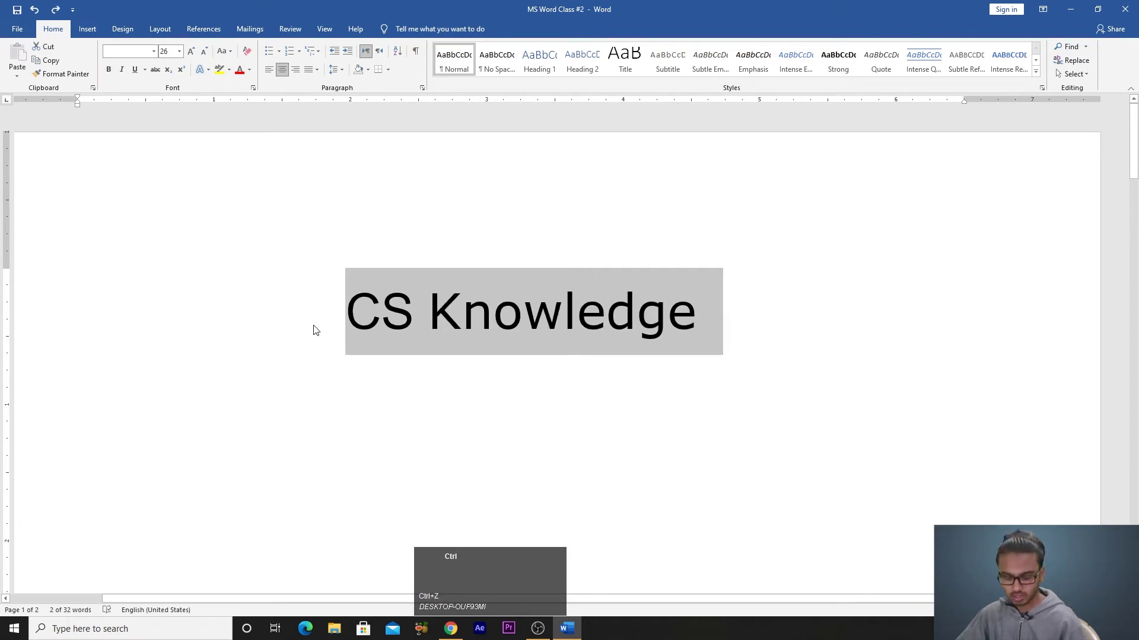
pyautogui.press('ctrl+b')
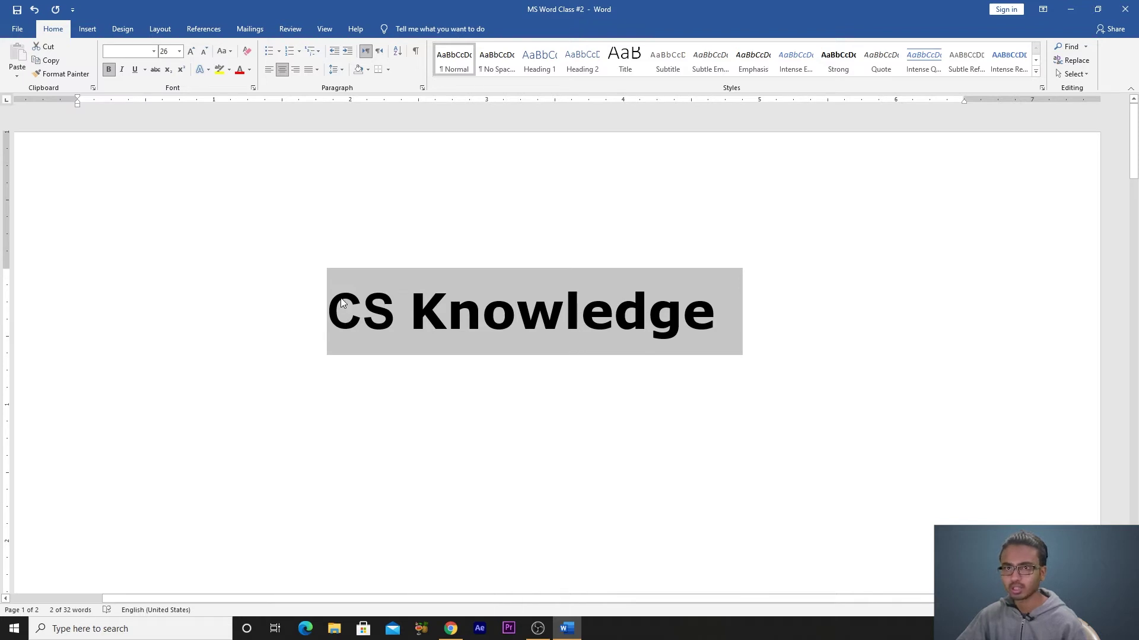
pyautogui.press('ctrl+b')
pyautogui.press('ctrl+v')
pyautogui.press('ctrl+c')
pyautogui.press('ctrl+b')
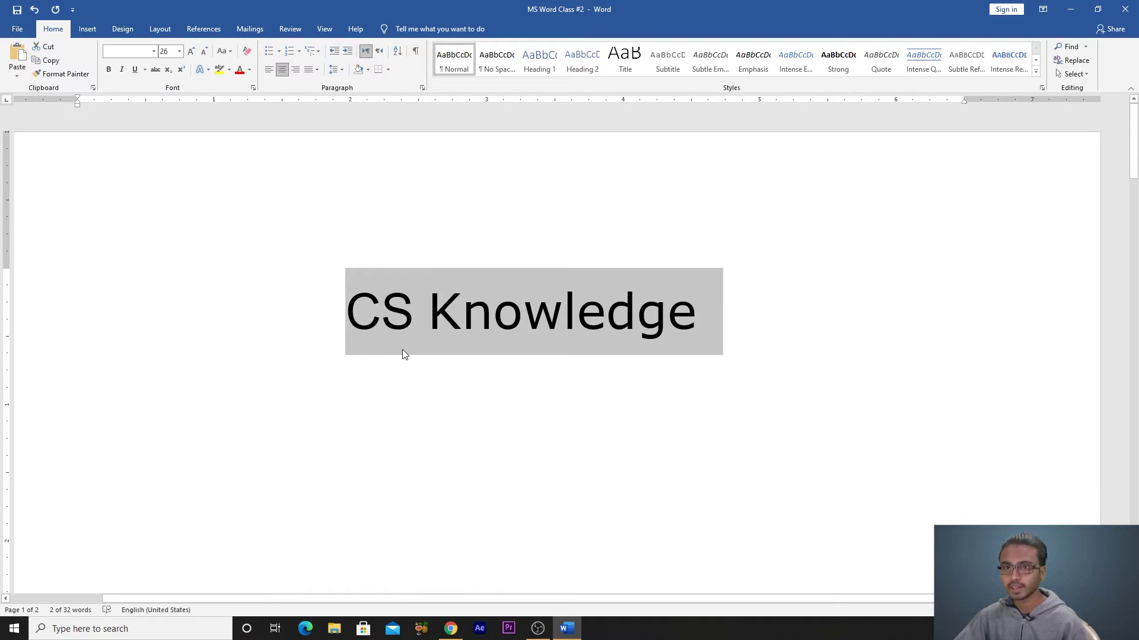
pyautogui.press('ctrl+b')
# Step: Make the heading italic and underlined as well, then deselect it
pyautogui.press('ctrl+i')
pyautogui.press('ctrl+b')
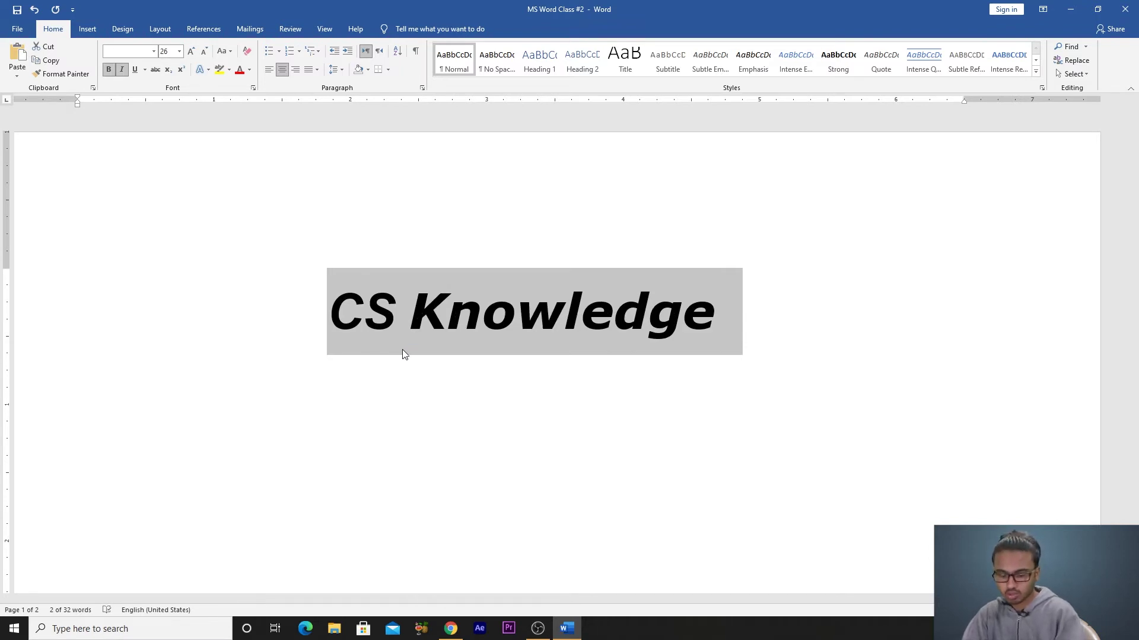
pyautogui.press('ctrl+u')
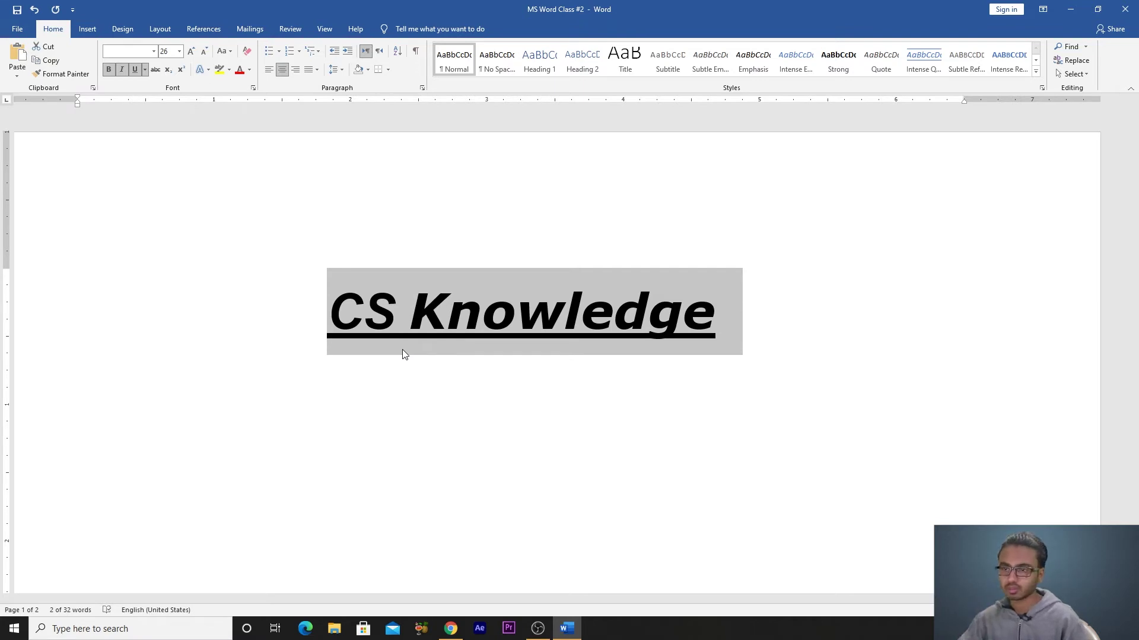
pyautogui.click(376, 334)
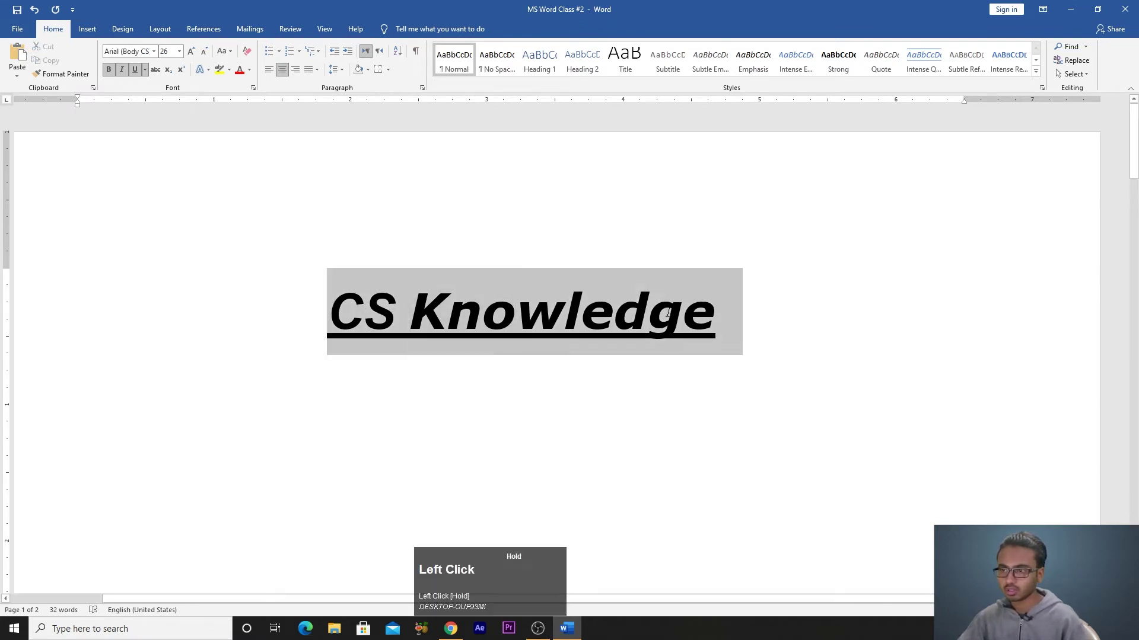
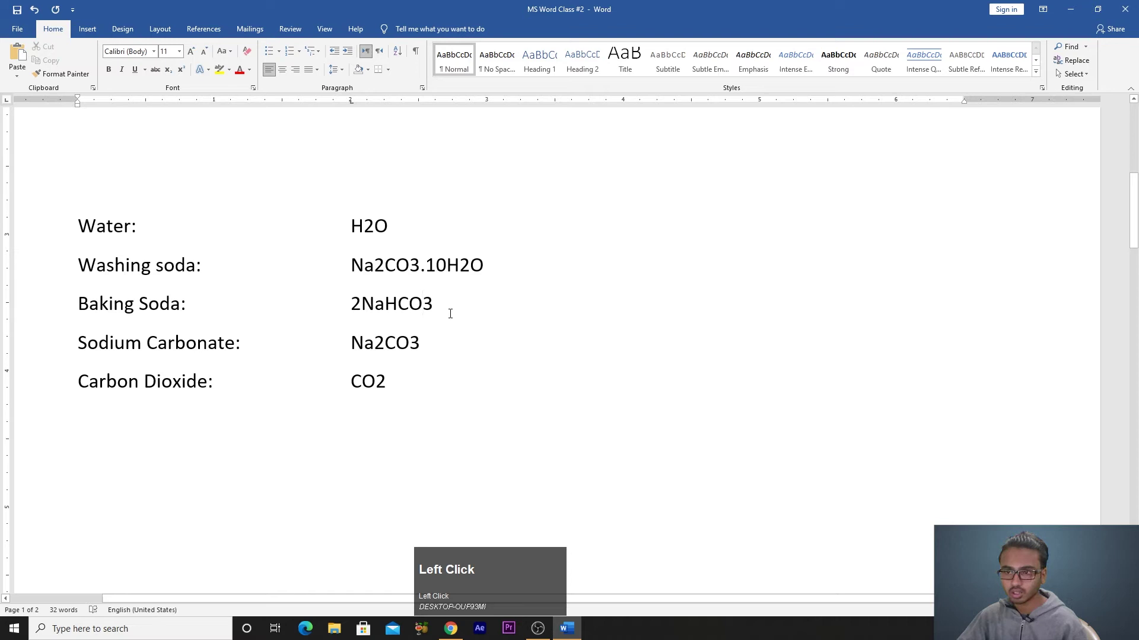
# Step: Scroll to the list of chemical formulas with plain, unformatted numbers
pyautogui.scroll(-3)
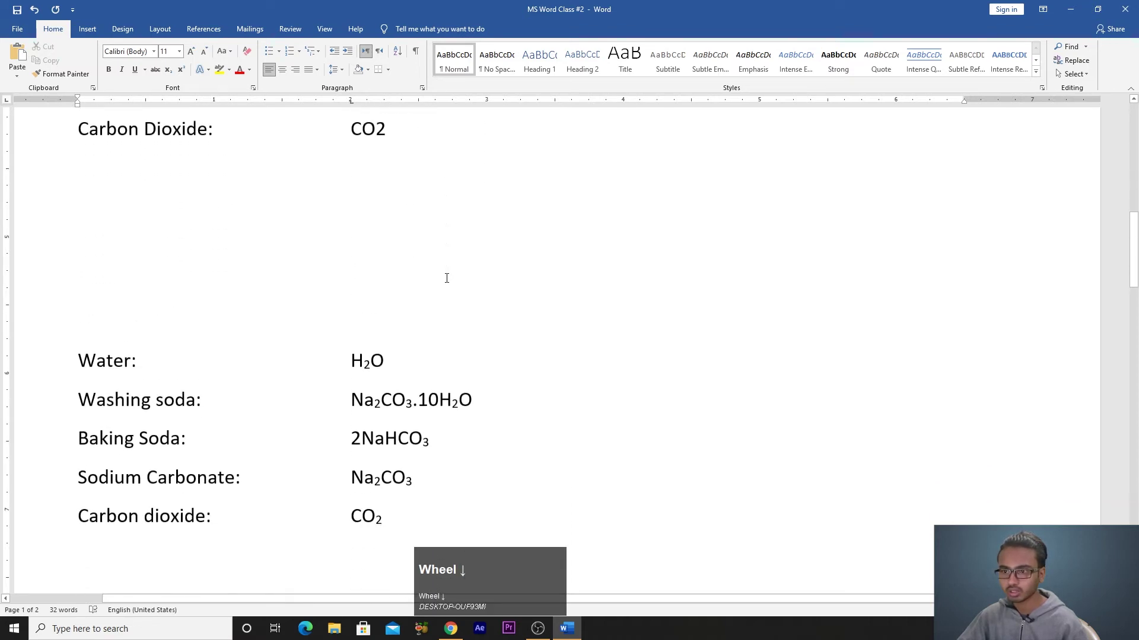
pyautogui.scroll(3)
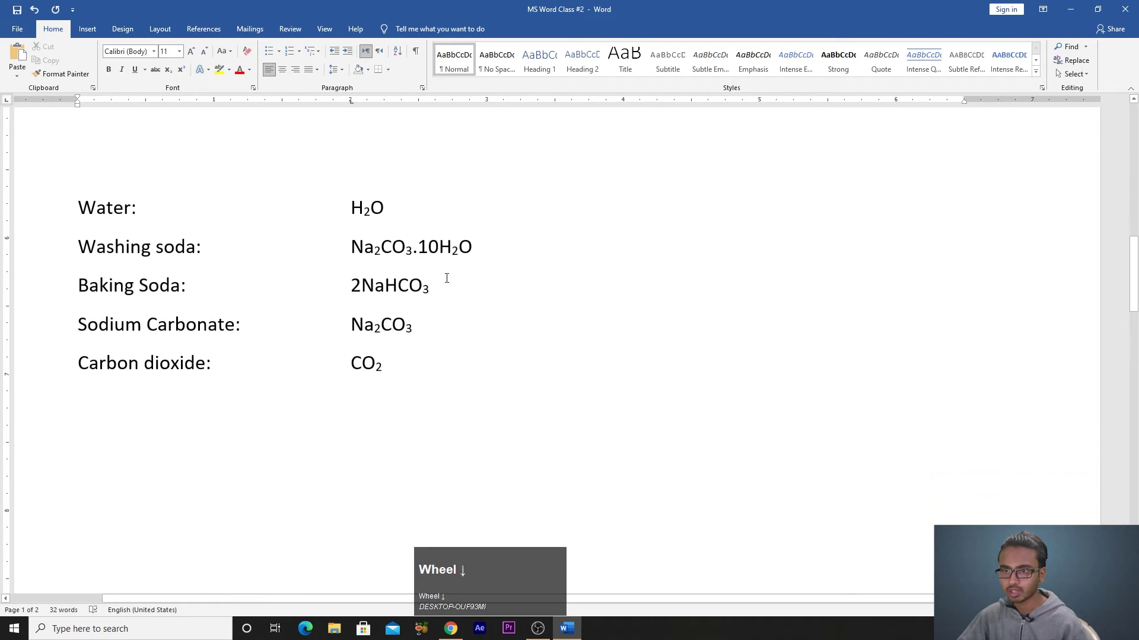
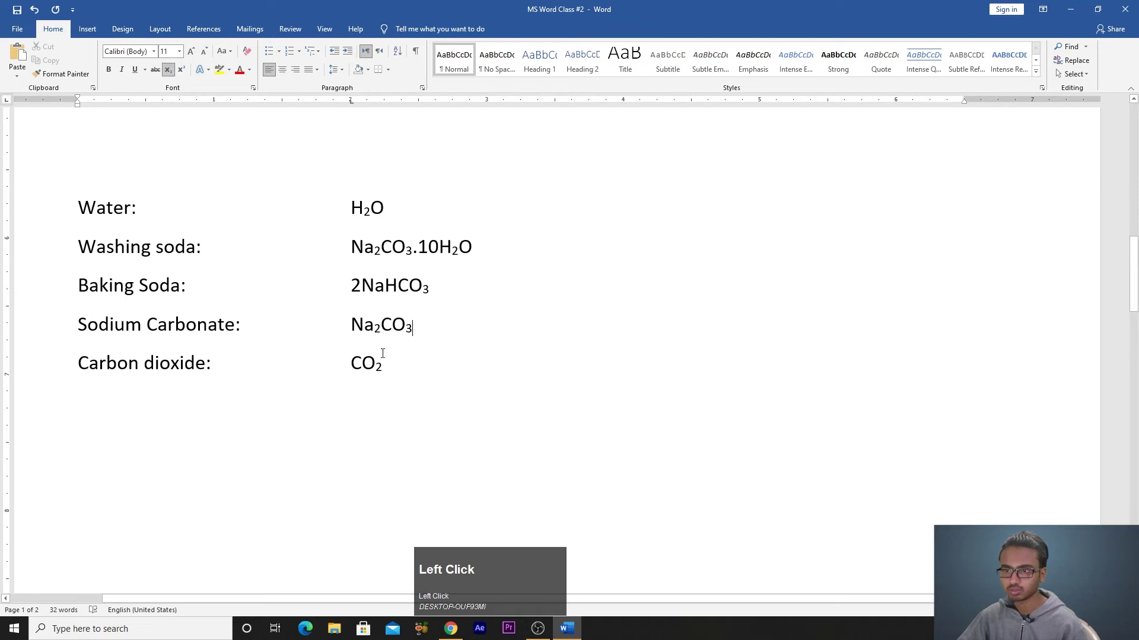
pyautogui.scroll(3)
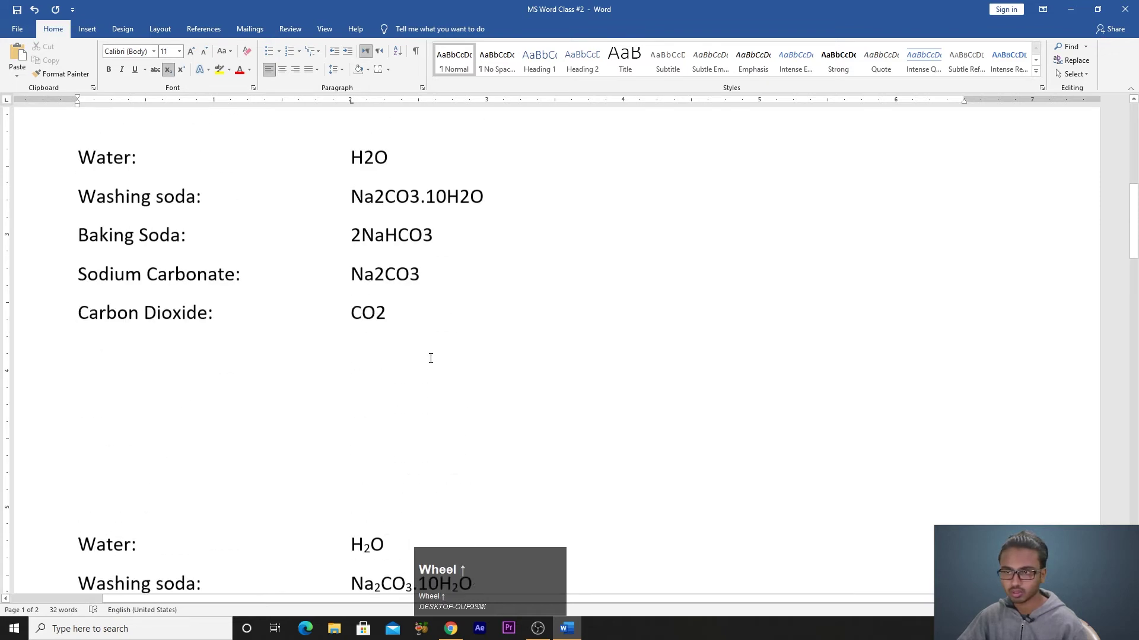
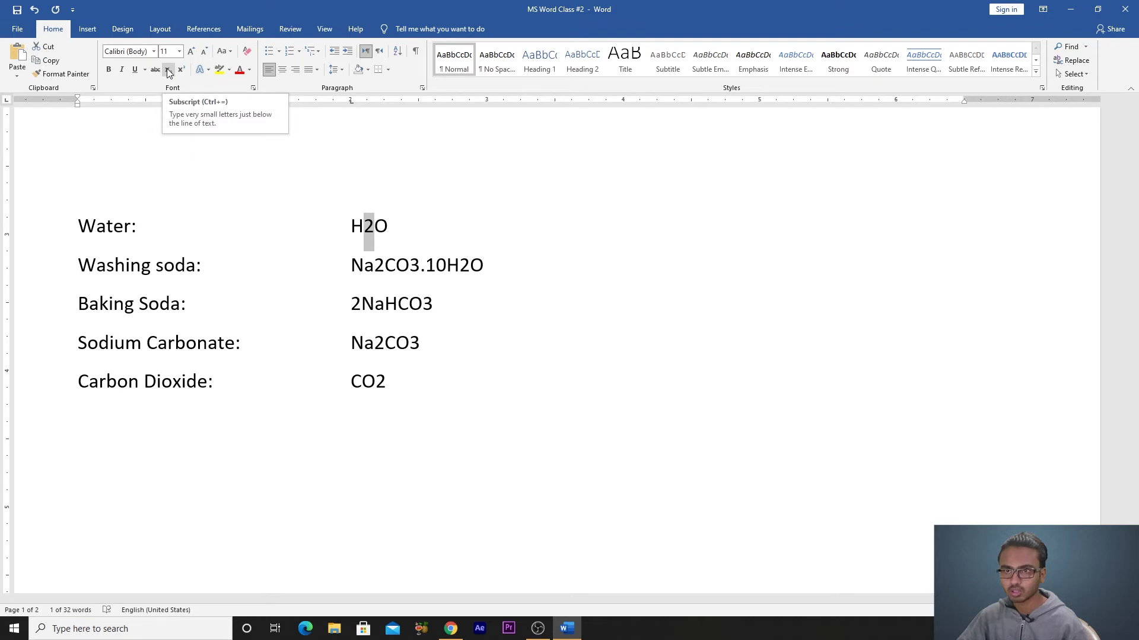
# Step: Make the atom counts in H2O and the other formulas subscript, e.g. Na₂CO₃.10H₂O and CO₂
pyautogui.click(170, 73)
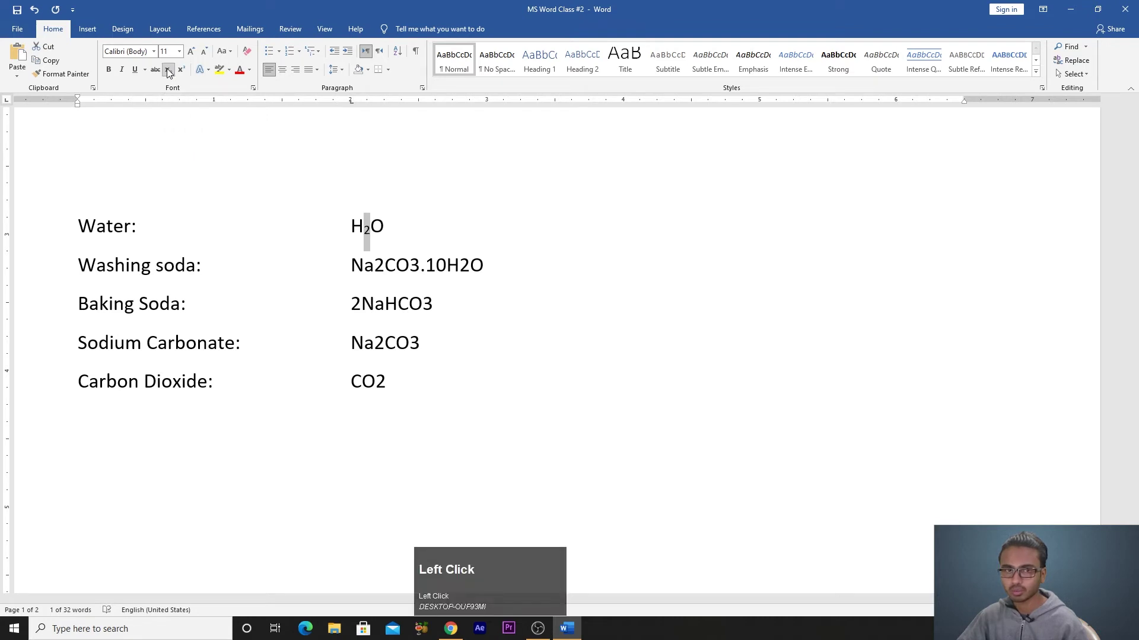
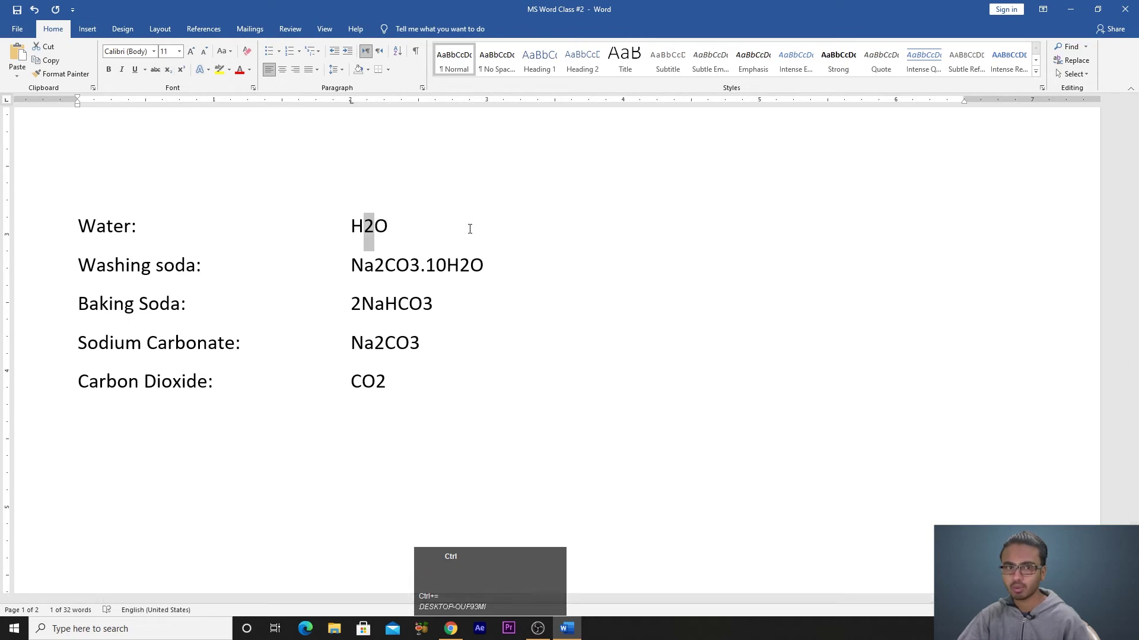
pyautogui.press('ctrl+=')
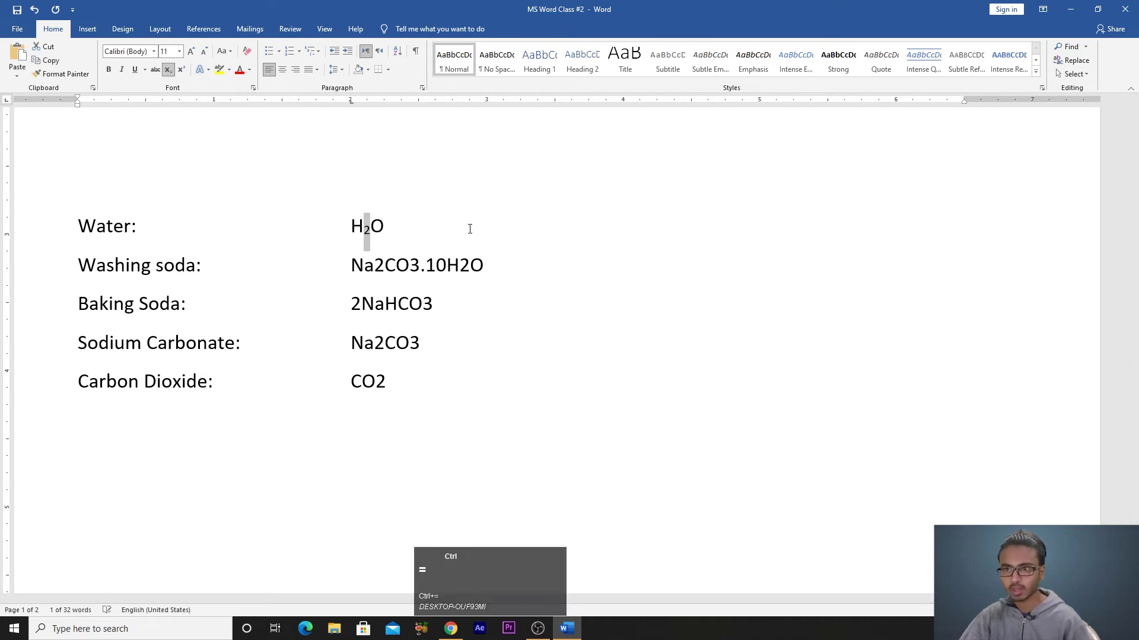
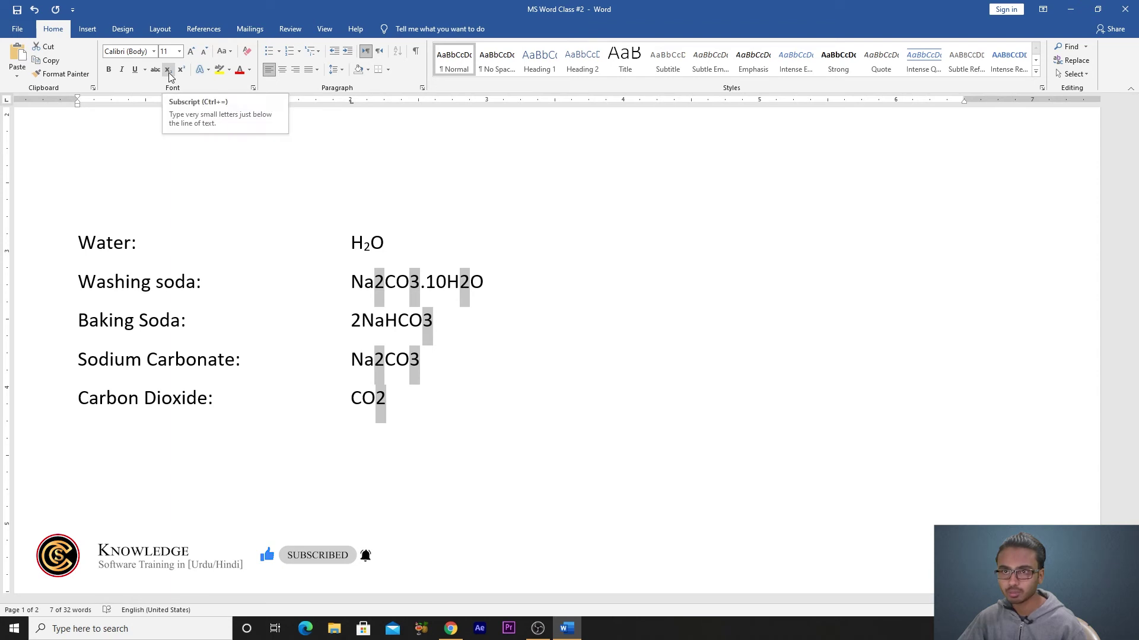
pyautogui.click(172, 77)
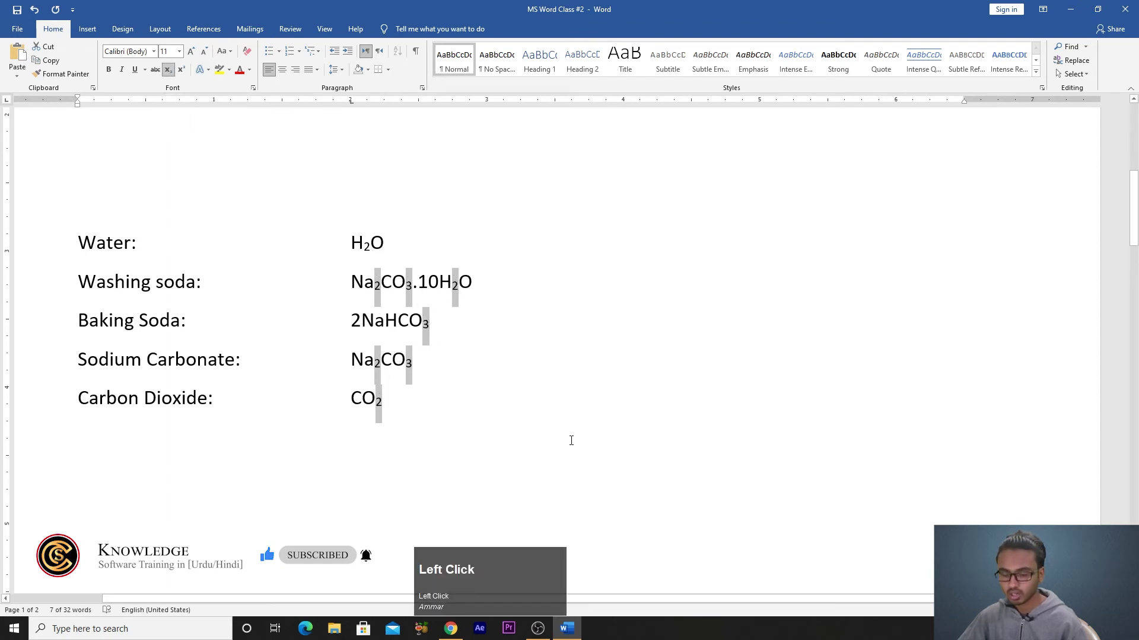
pyautogui.press('ctrl+=')
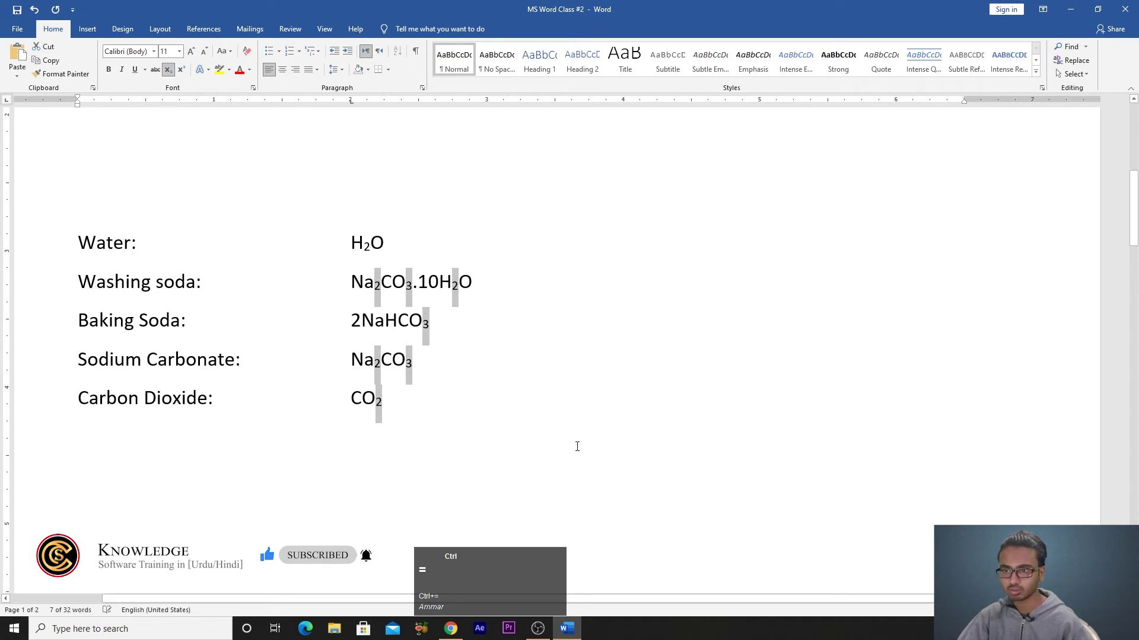
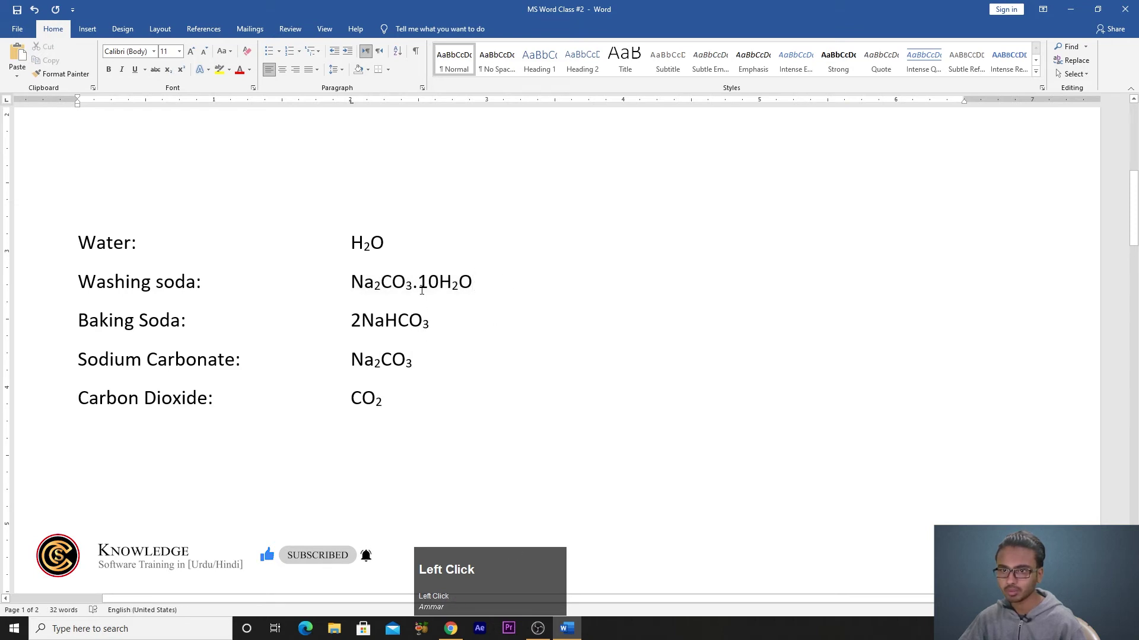
# Step: Scroll through the finished subscript formula lists to review them
pyautogui.scroll(-3)
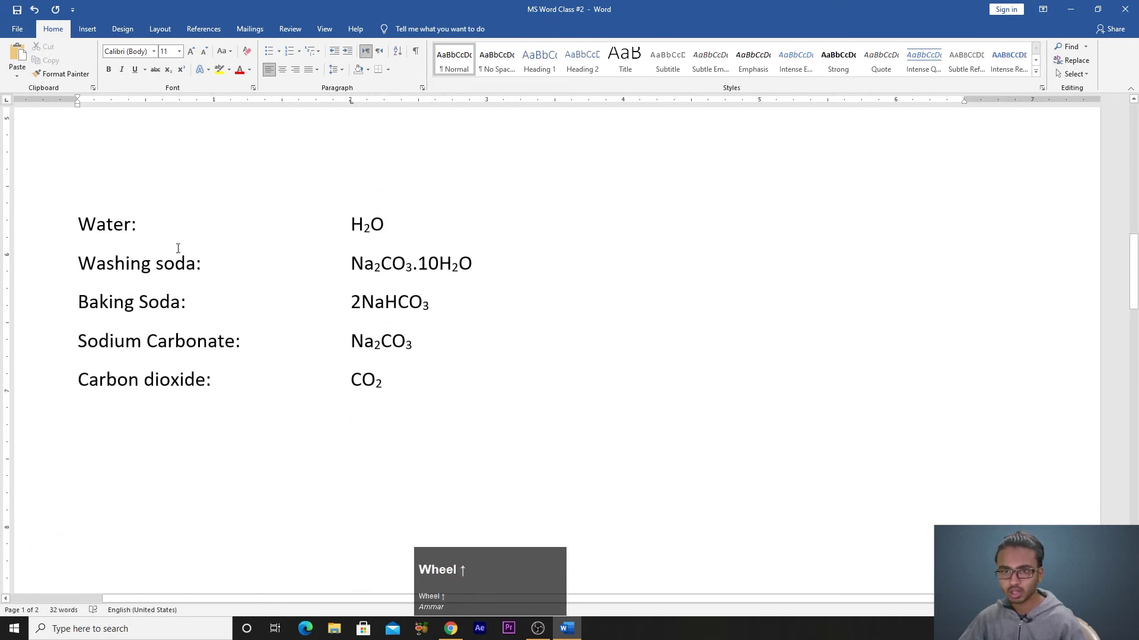
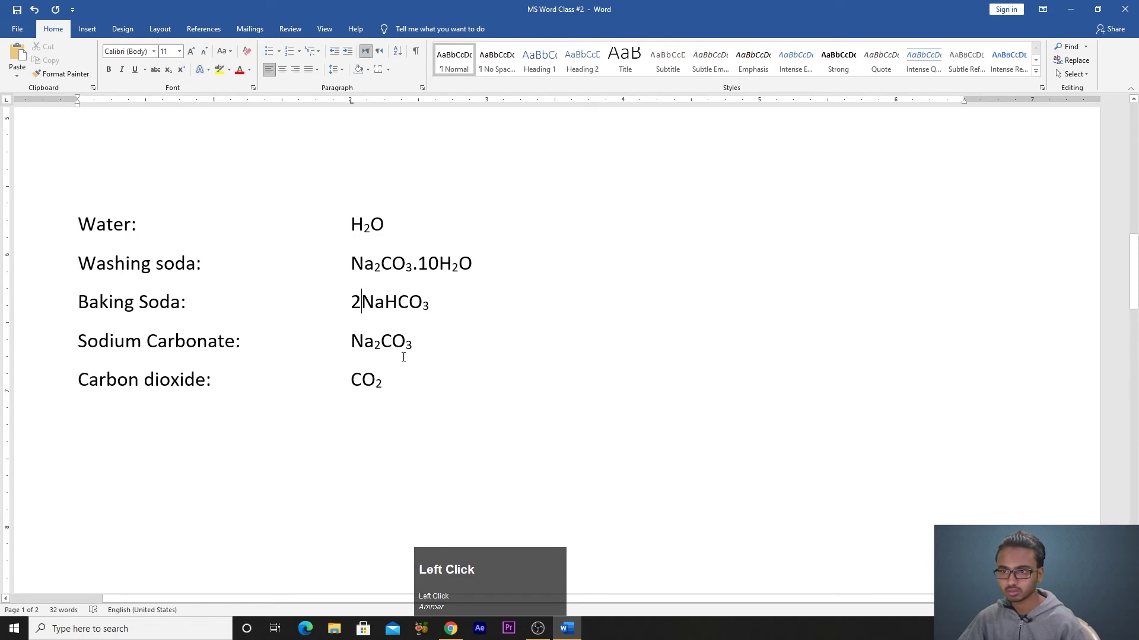
pyautogui.scroll(-3)
pyautogui.scroll(3)
pyautogui.scroll(-3)
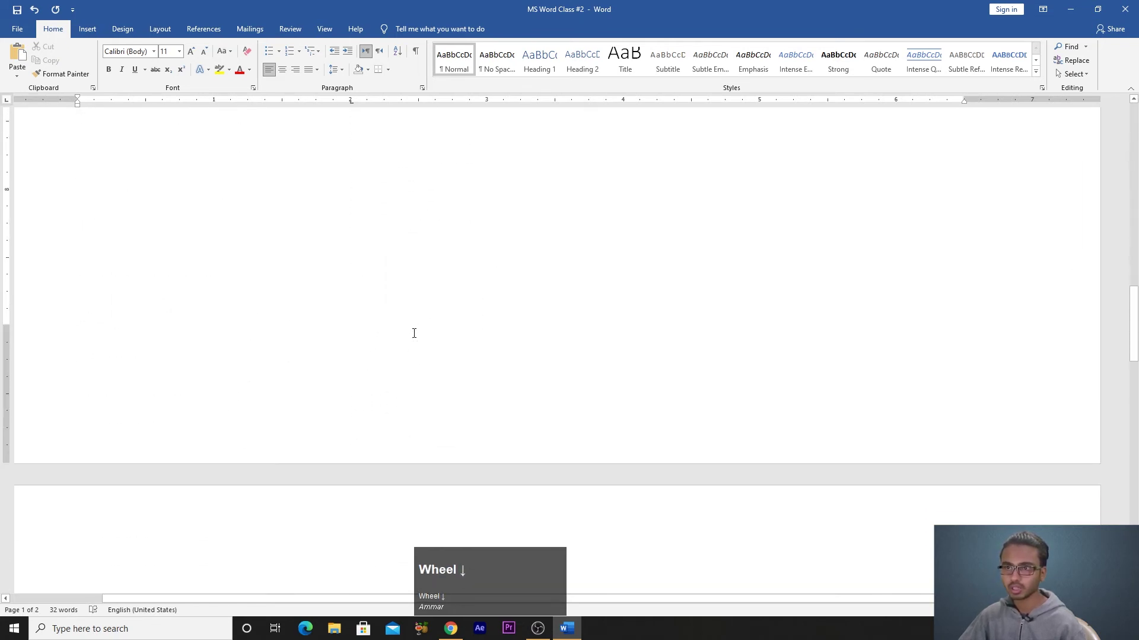
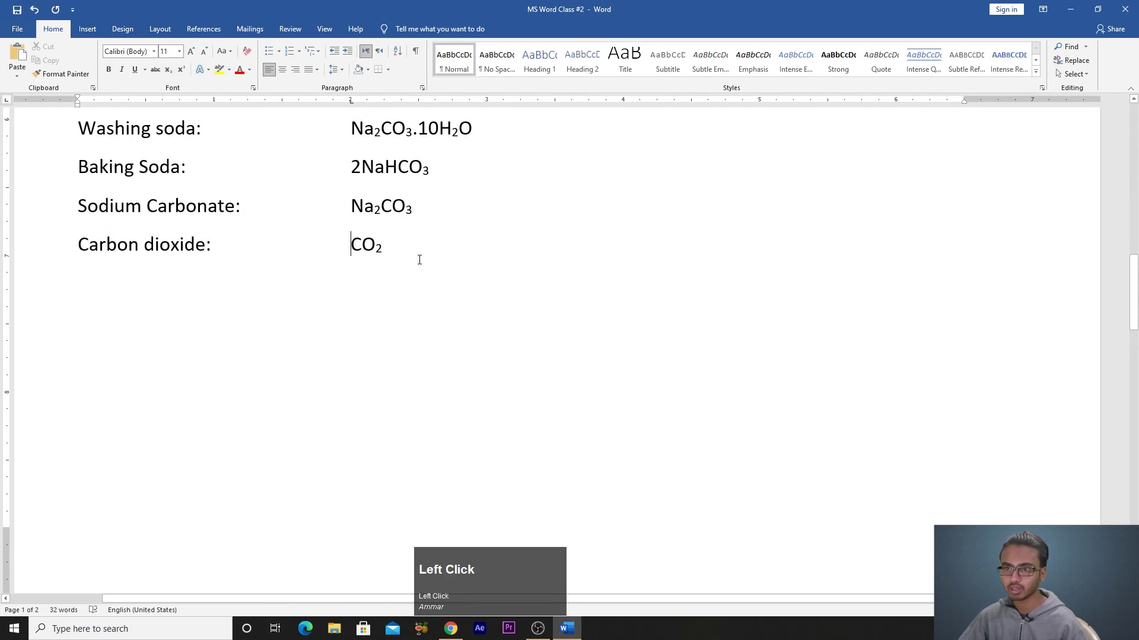
# Step: Add a new C-1 line below the formulas and raise the -1 as superscript
pyautogui.press('Return')
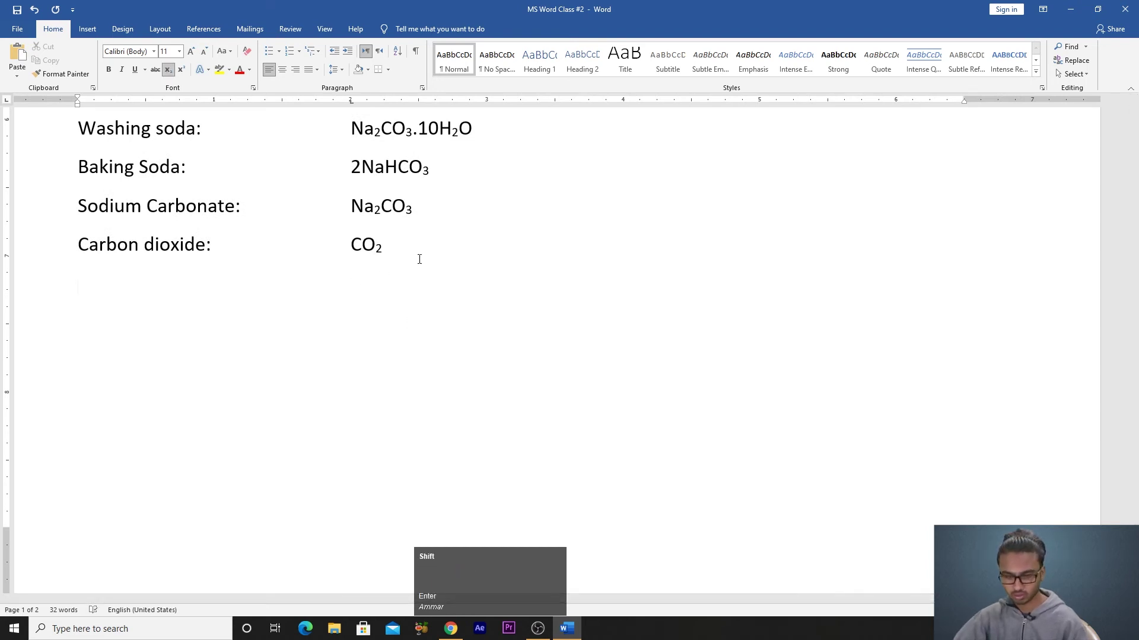
pyautogui.press('shift+c')
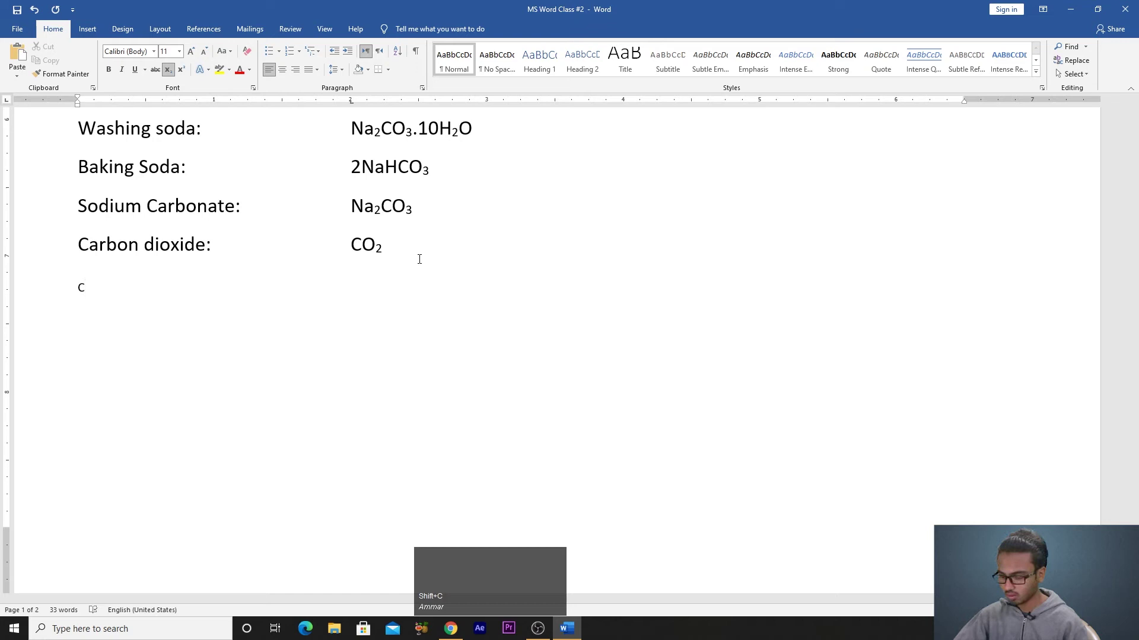
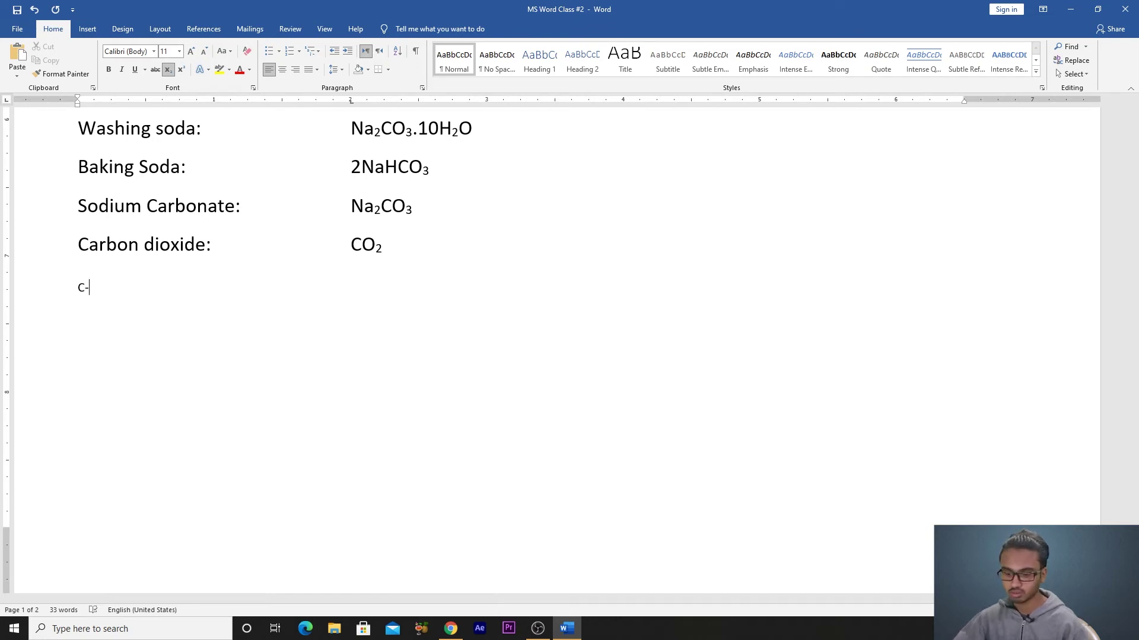
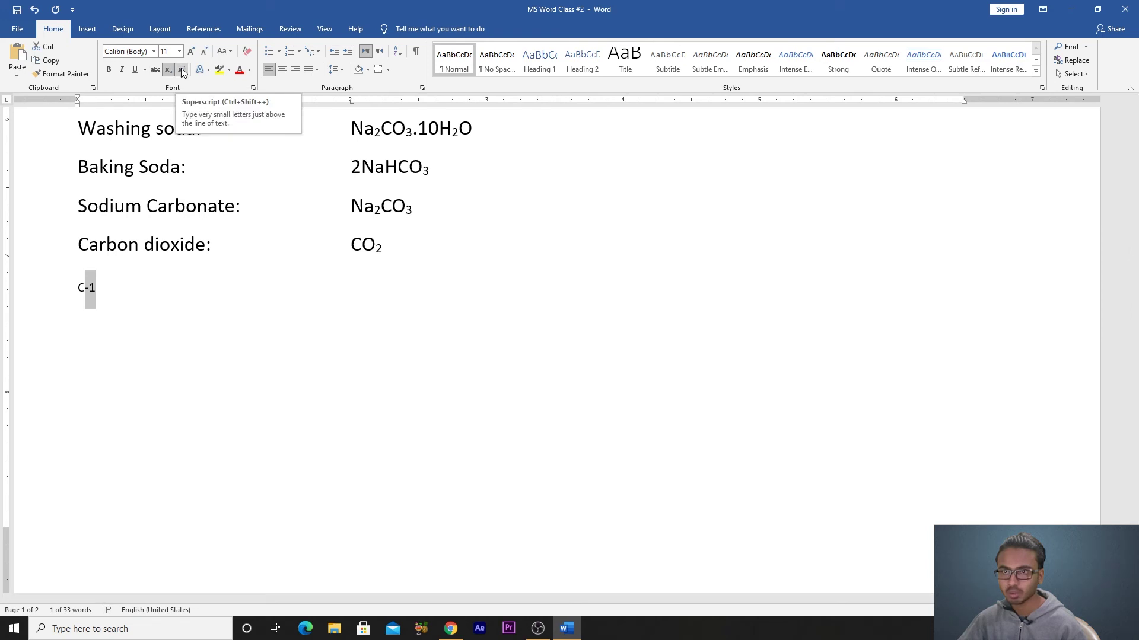
pyautogui.click(185, 72)
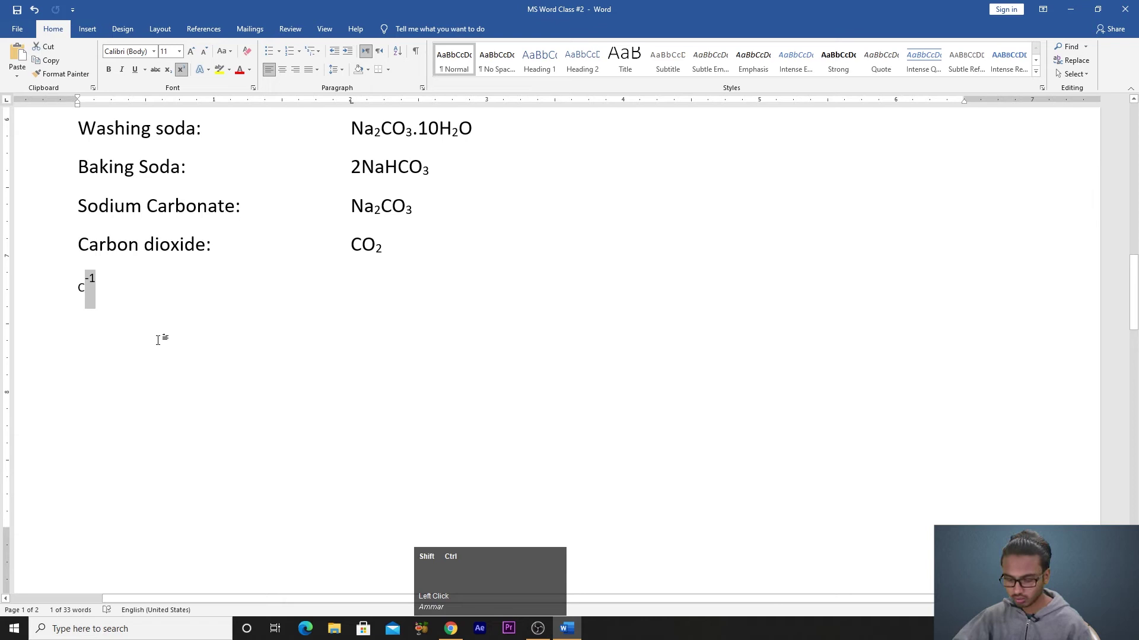
# Step: Enlarge the C-1 text, set the -1 back to normal text, and deselect it
pyautogui.press('ctrl+shift+=')
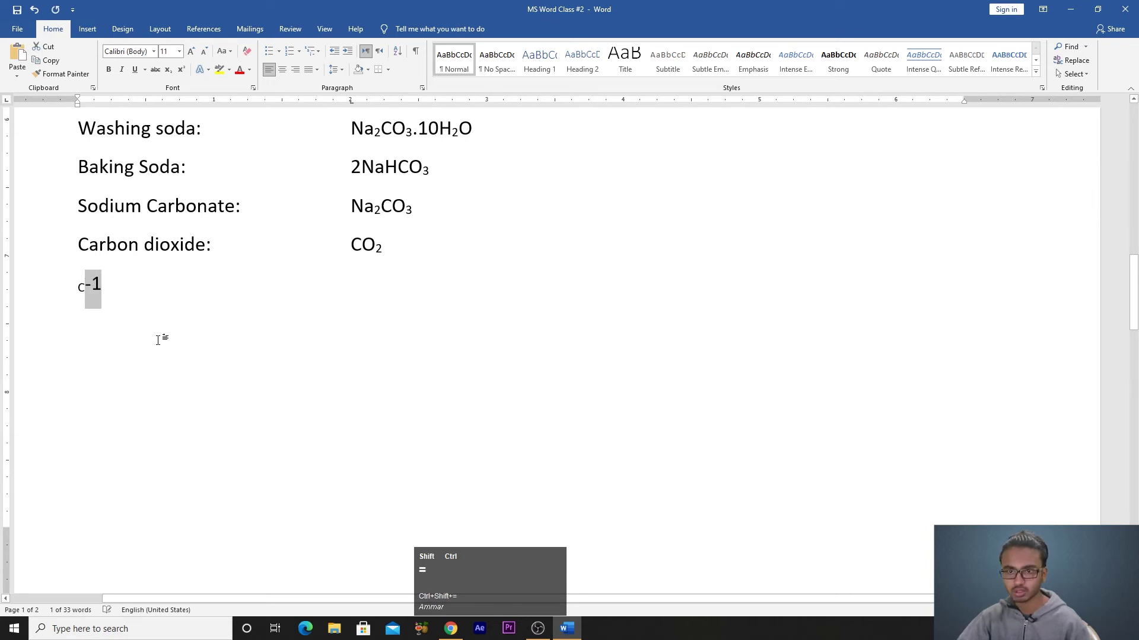
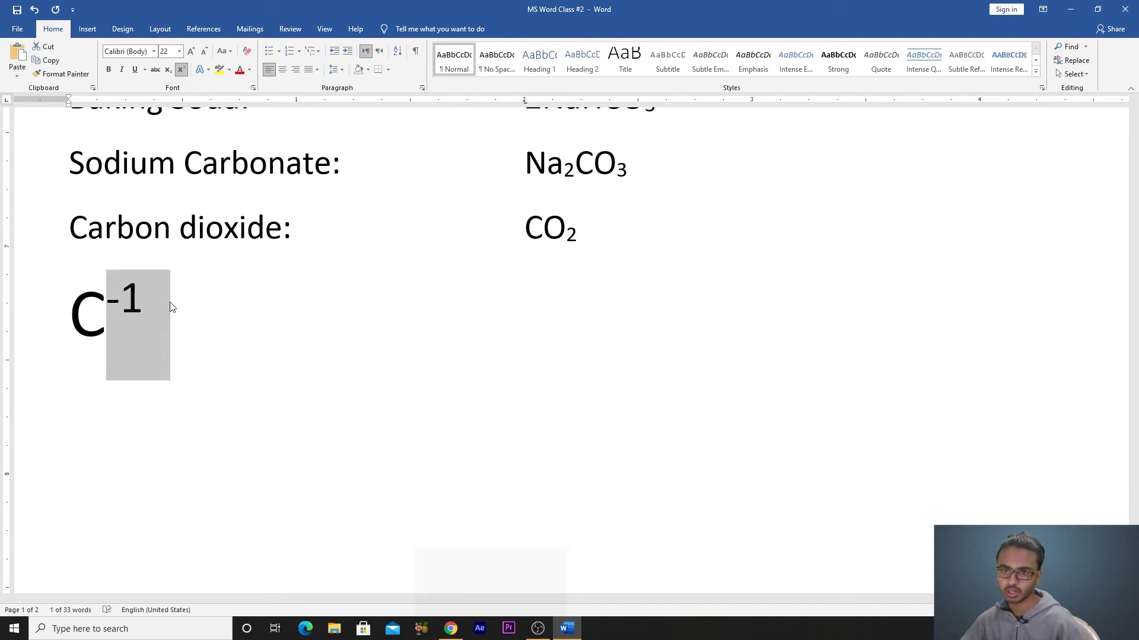
pyautogui.press('ctrl+shift+=')
pyautogui.press('ctrl+z')
pyautogui.click(235, 336)
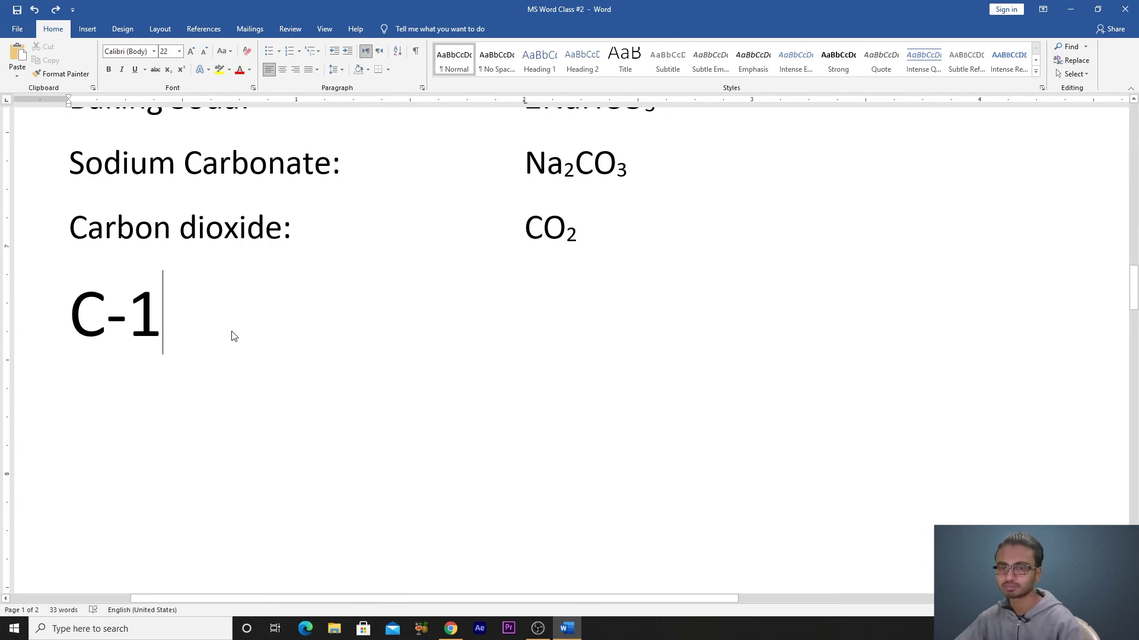
# Step: Scroll to review the shoe image with struck-through Rs 3500 beside Rs2000
pyautogui.scroll(-3)
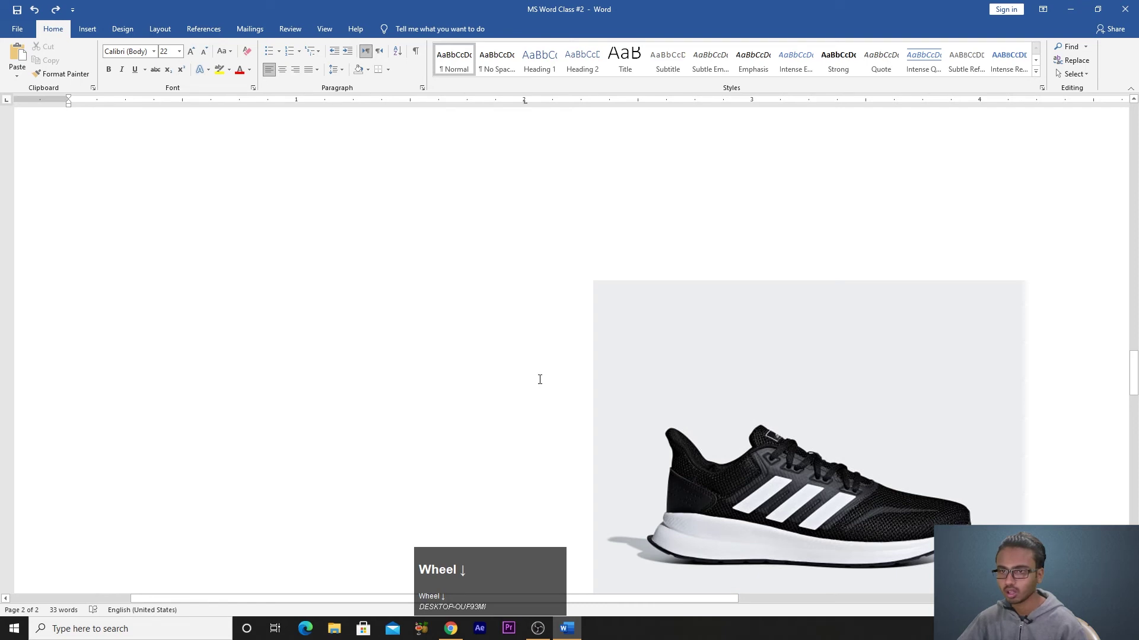
pyautogui.scroll(3)
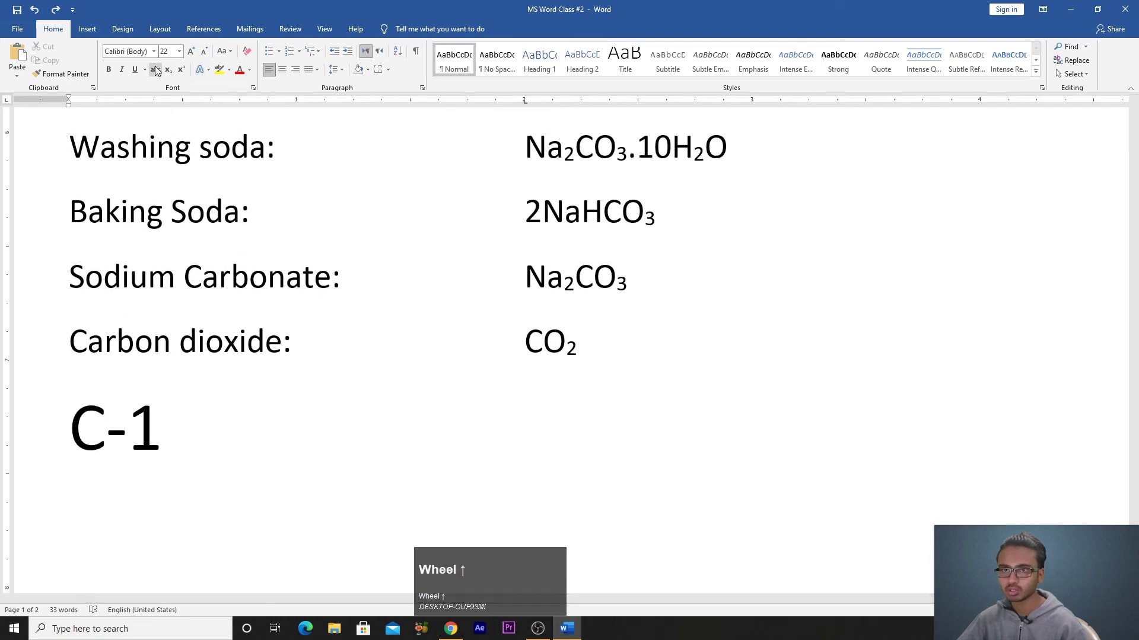
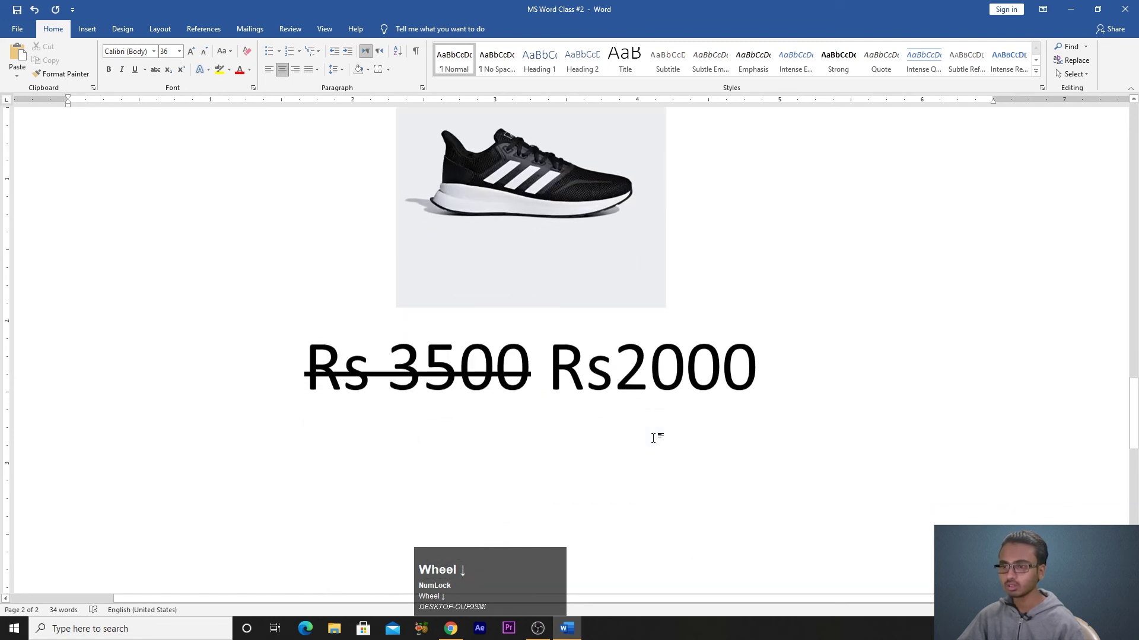
pyautogui.scroll(-3)
pyautogui.scroll(3)
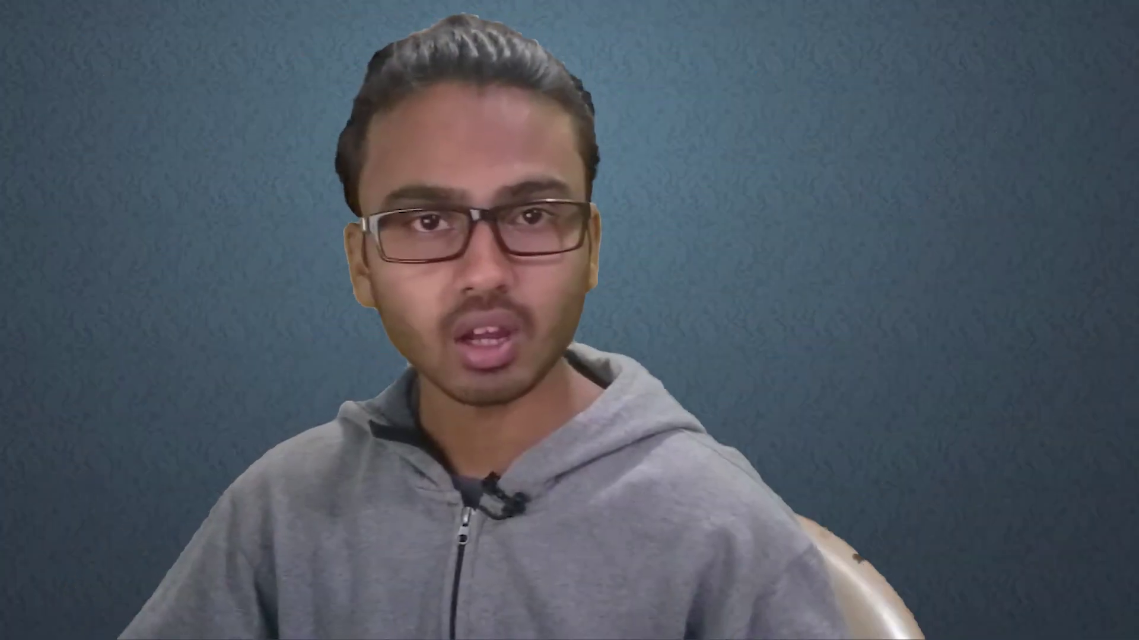
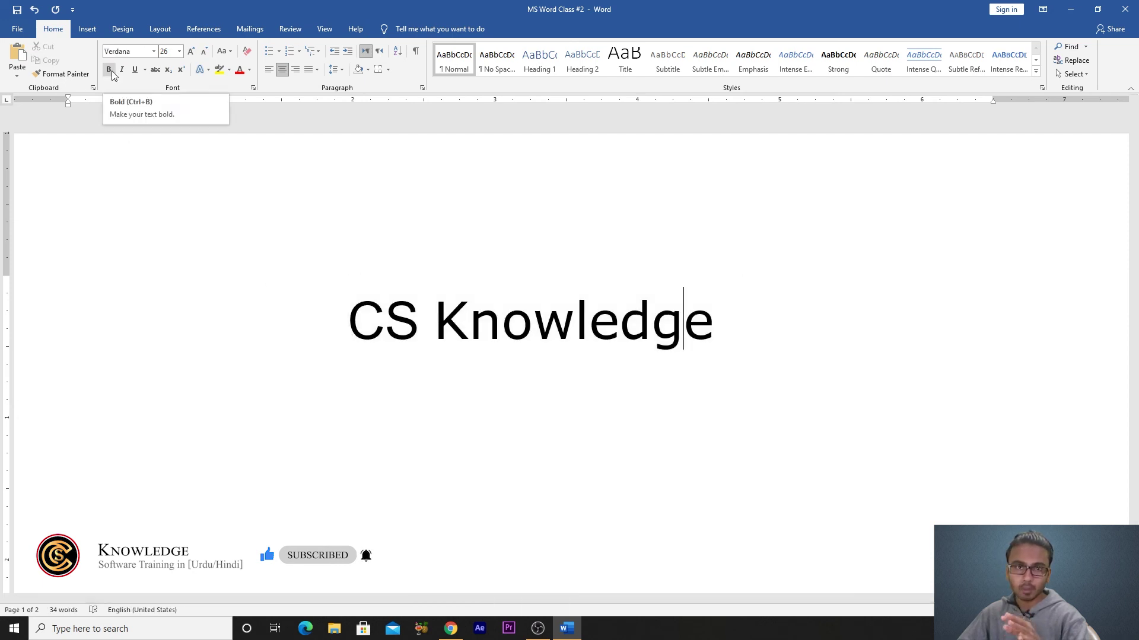
pyautogui.scroll(-3)
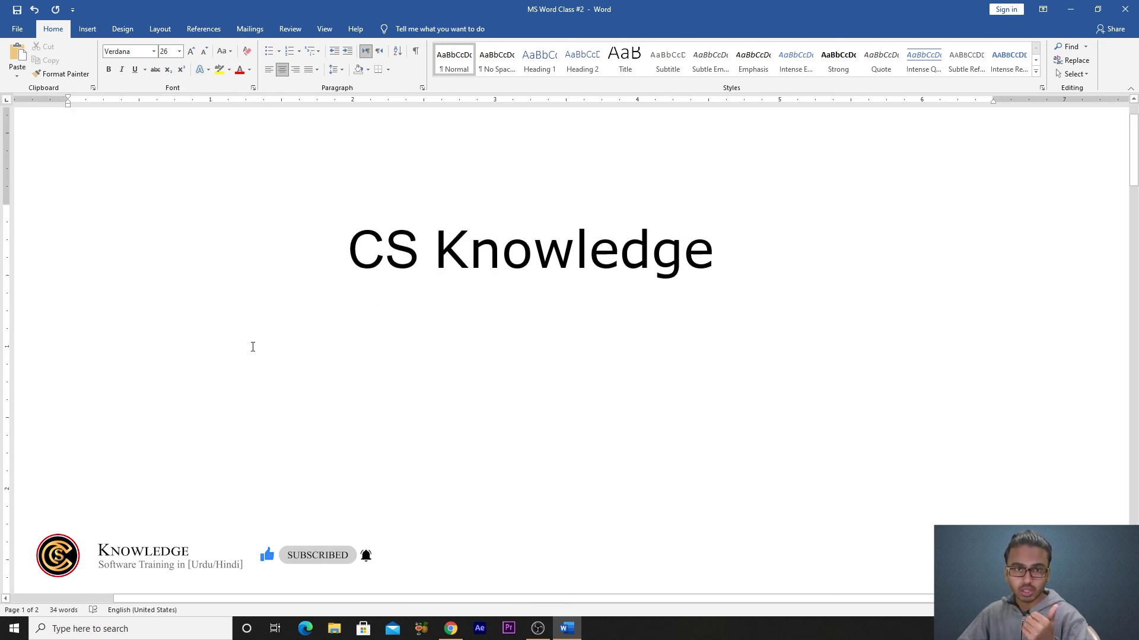
pyautogui.scroll(-3)
pyautogui.scroll(3)
pyautogui.scroll(-3)
pyautogui.scroll(-3)
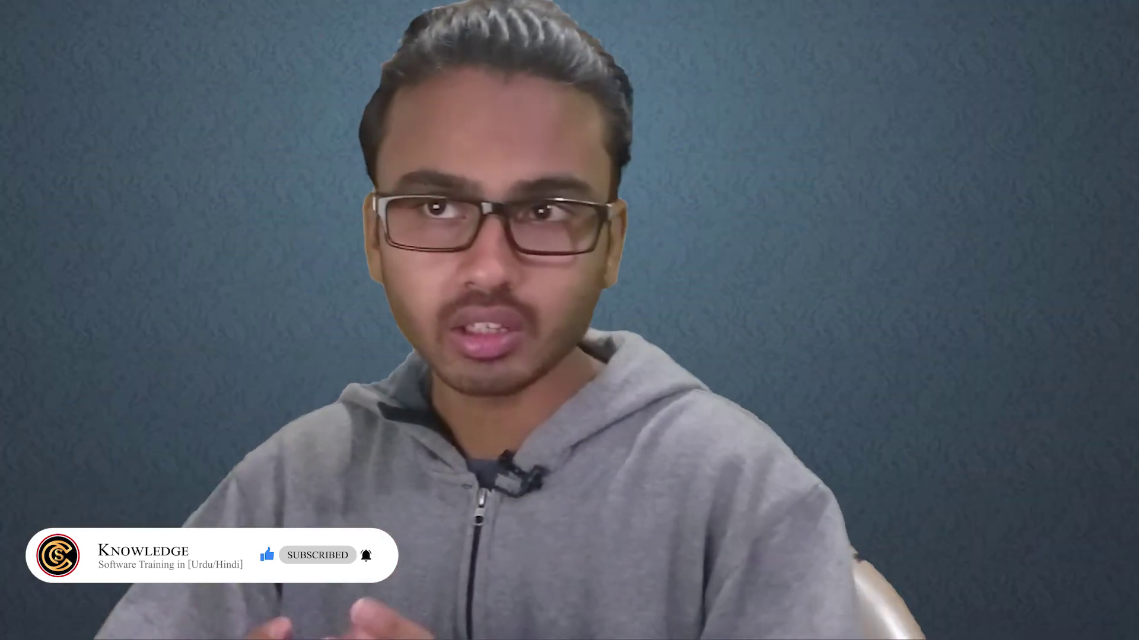